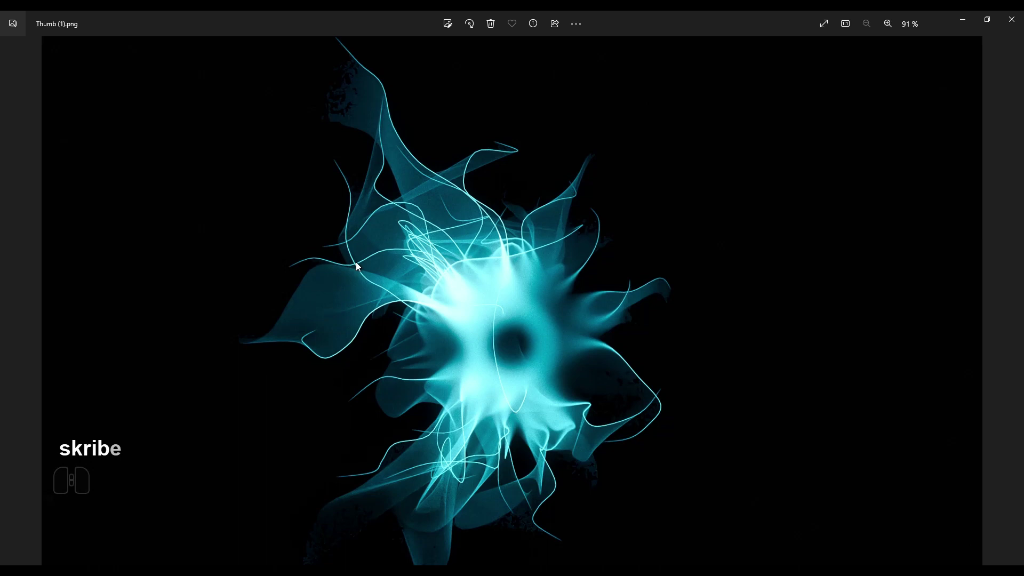
Step: Close the Photos viewer showing the reference image and return to Blender
{"action": "left_click", "coordinate": [966, 28]}
{"action": "left_click_drag", "start_coordinate": [366, 253], "coordinate": [371, 252]}
Step: Delete the default cube and bring up the Add menu for a quad sphere
{"action": "left_click", "coordinate": [436, 279]}
{"action": "key", "text": "x"}
{"action": "left_click", "coordinate": [436, 280]}
{"action": "key", "text": "shift+a"}
Step: Add a Hair particle system to the sphere with 20 strands and hair dynamics enabled
{"action": "left_click", "coordinate": [494, 274]}
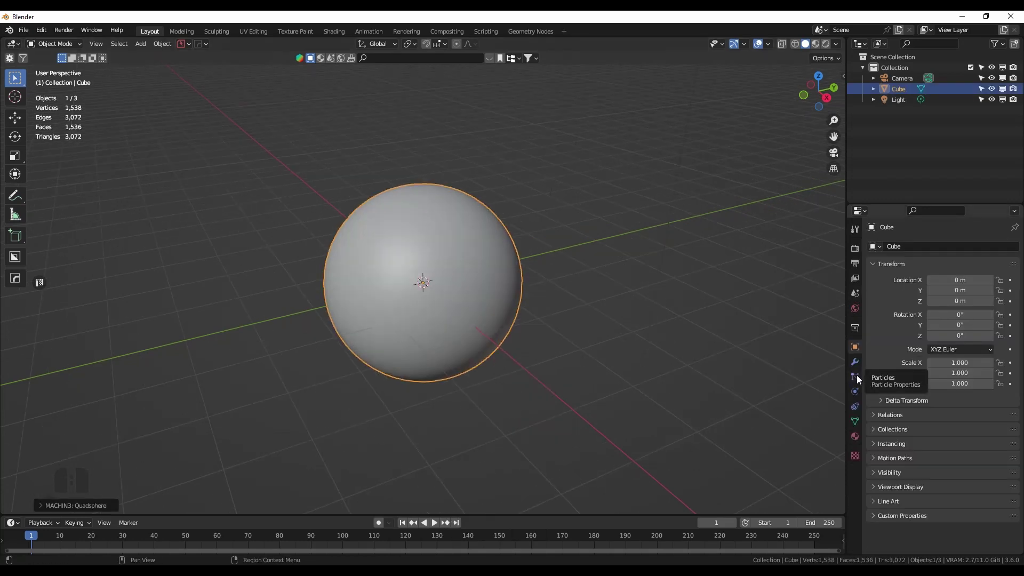
{"action": "left_click", "coordinate": [860, 379]}
{"action": "left_click", "coordinate": [1014, 248]}
{"action": "left_click", "coordinate": [982, 308]}
{"action": "scroll", "scroll_direction": "down", "scroll_amount": 3}
{"action": "left_click_drag", "start_coordinate": [528, 337], "coordinate": [546, 339]}
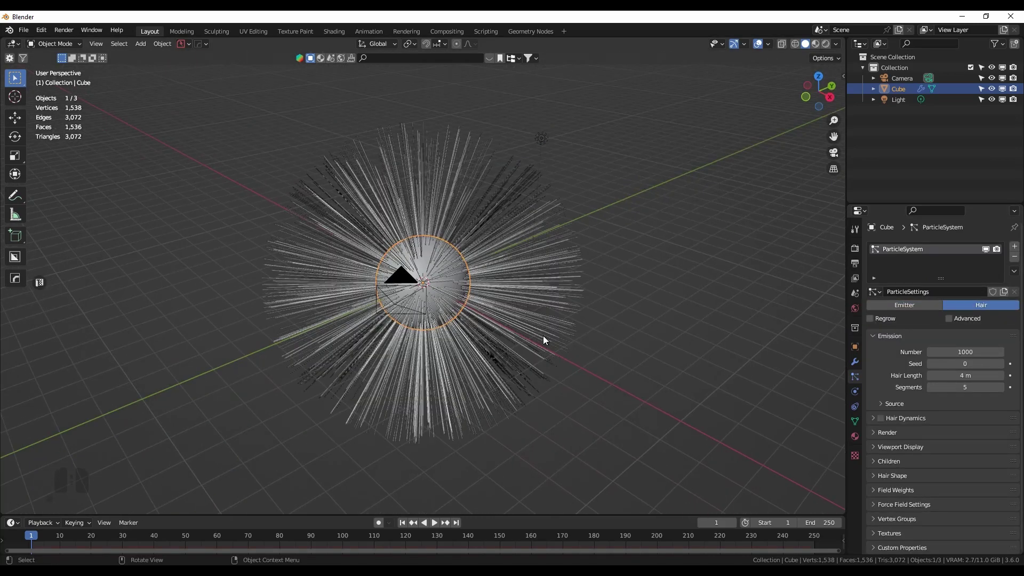
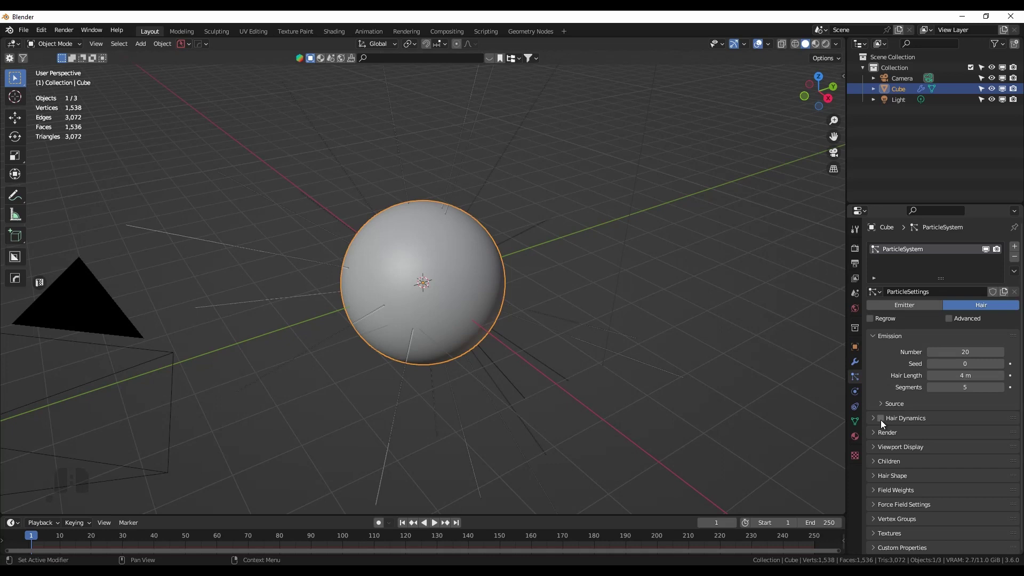
{"action": "left_click", "coordinate": [883, 424]}
Step: Enable Interpolated children on the hair and hide the emitter sphere in viewport and render
{"action": "left_click_drag", "start_coordinate": [521, 306], "coordinate": [490, 304]}
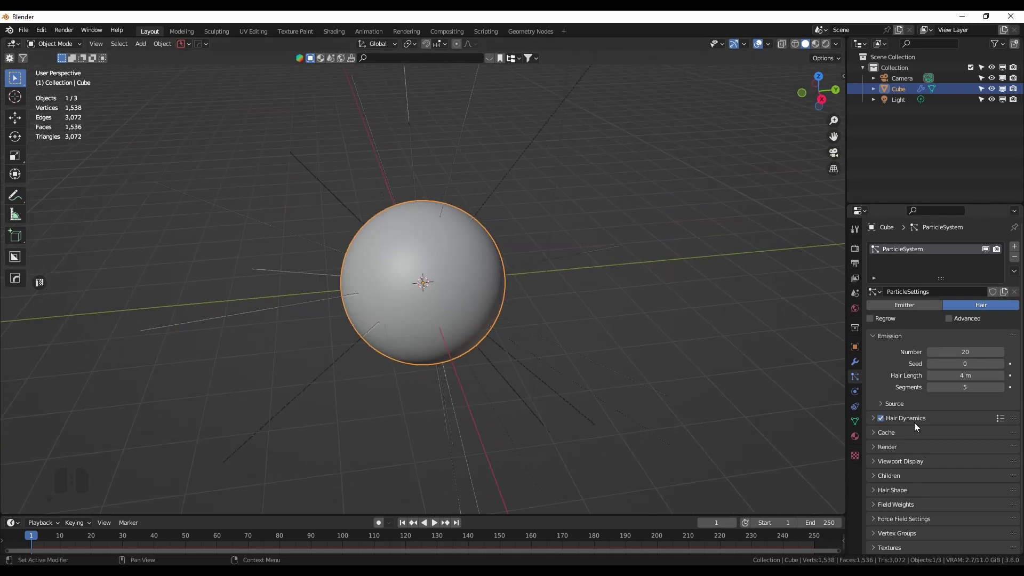
{"action": "left_click", "coordinate": [887, 463]}
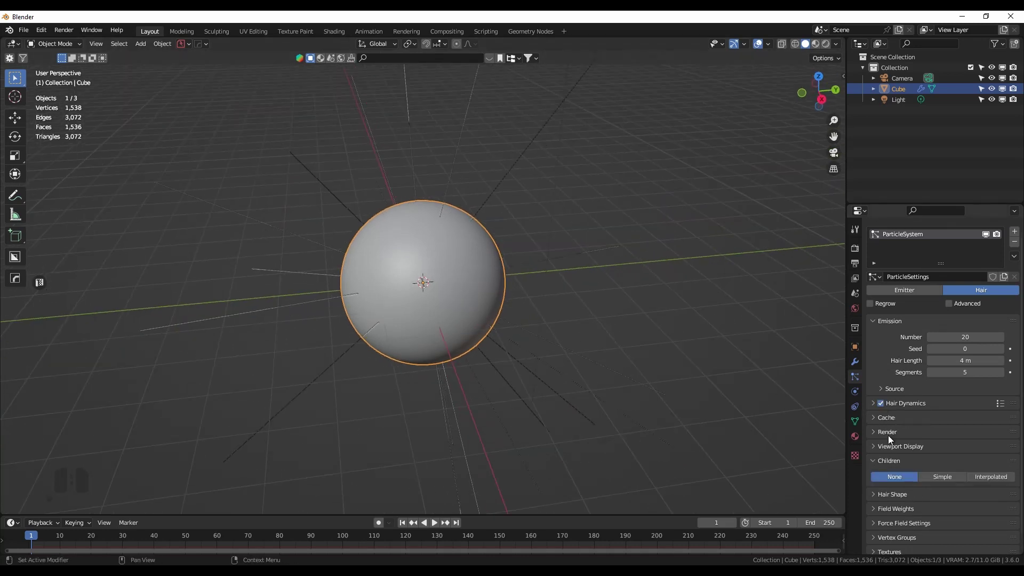
{"action": "left_click", "coordinate": [880, 434]}
{"action": "scroll", "scroll_direction": "down", "scroll_amount": 3}
{"action": "left_click", "coordinate": [936, 387]}
{"action": "left_click", "coordinate": [878, 327]}
{"action": "left_click", "coordinate": [880, 431]}
{"action": "left_click", "coordinate": [935, 472]}
Step: Set the child Display Amount and Render Amount to 20 strands
{"action": "left_click_drag", "start_coordinate": [554, 318], "coordinate": [592, 295]}
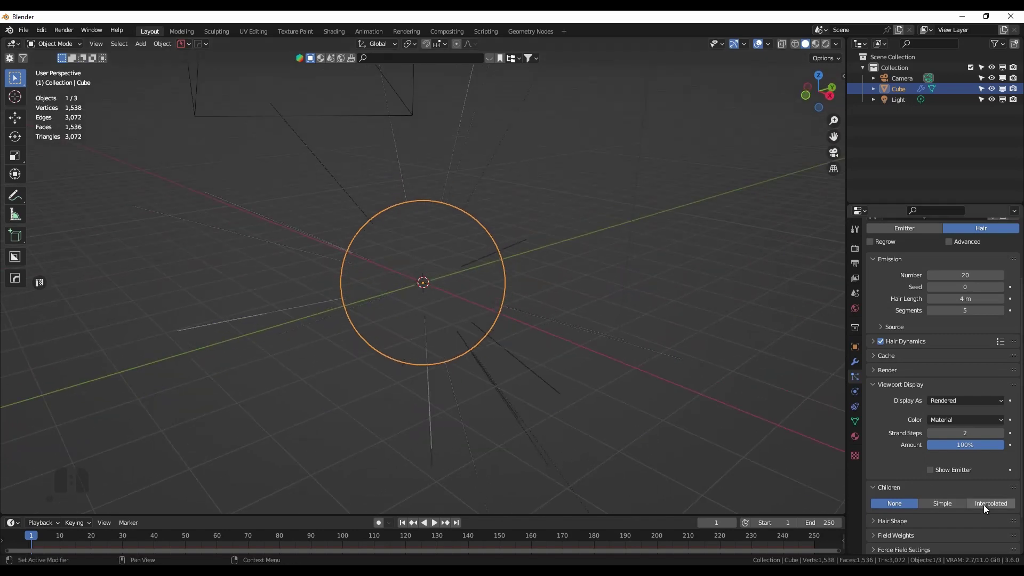
{"action": "left_click_drag", "start_coordinate": [524, 259], "coordinate": [646, 233]}
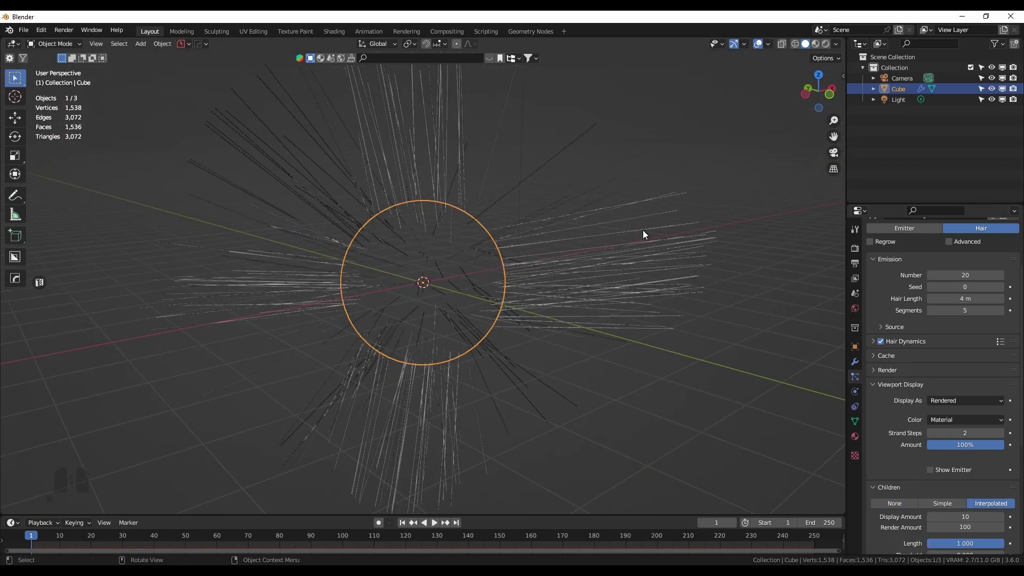
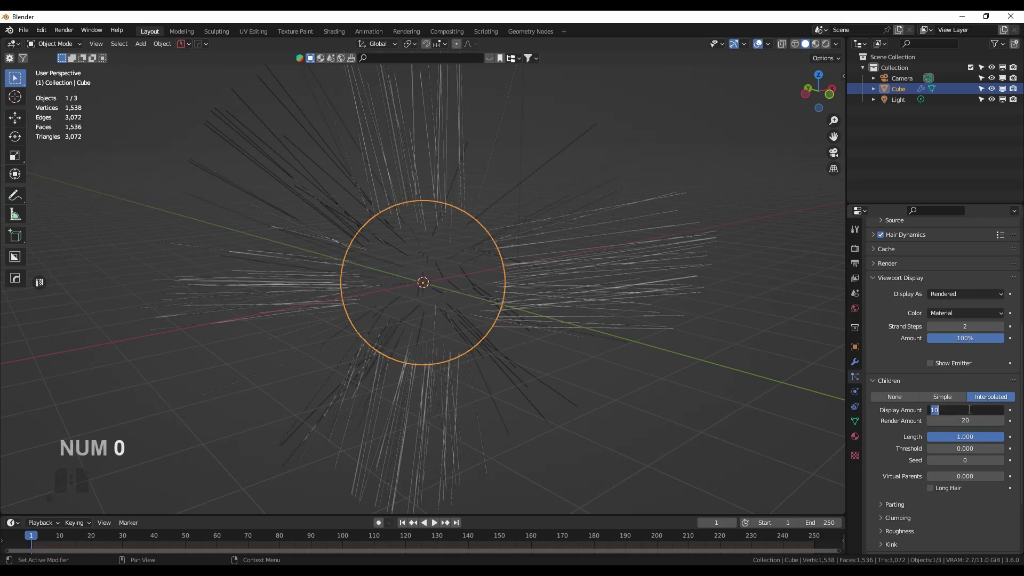
{"action": "key", "text": "KP_0"}
{"action": "key", "text": "Return"}
{"action": "left_click_drag", "start_coordinate": [636, 237], "coordinate": [501, 251]}
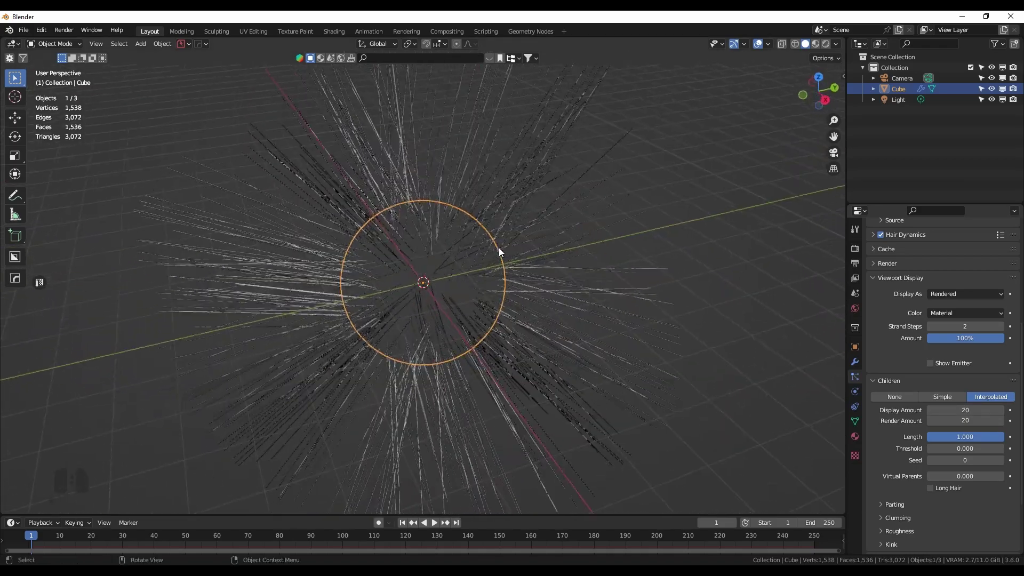
{"action": "left_click_drag", "start_coordinate": [512, 326], "coordinate": [488, 315]}
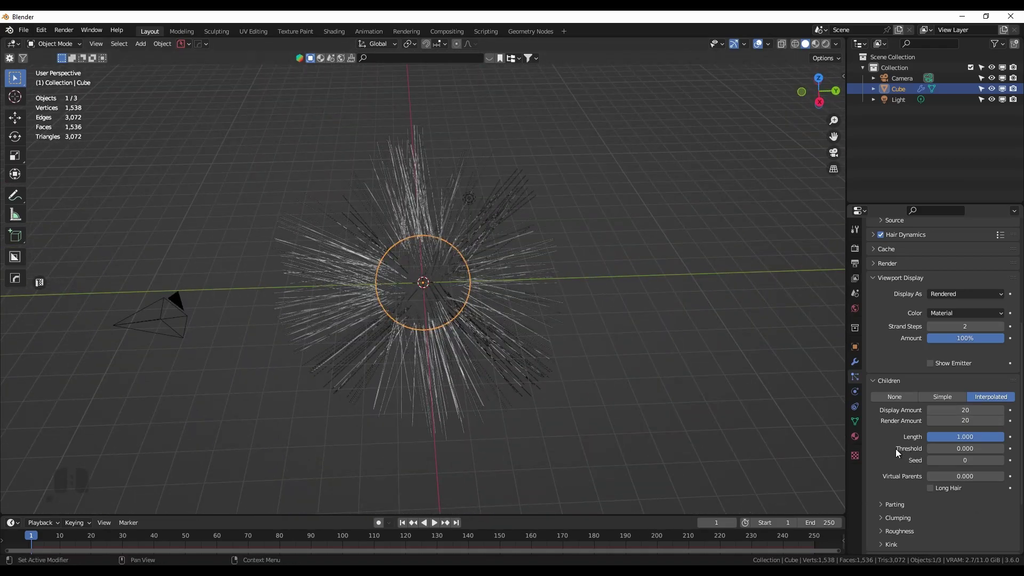
Step: Set child Clumping to Clump 1.000 and Shape -0.911 for spiky bundles
{"action": "left_click", "coordinate": [886, 523]}
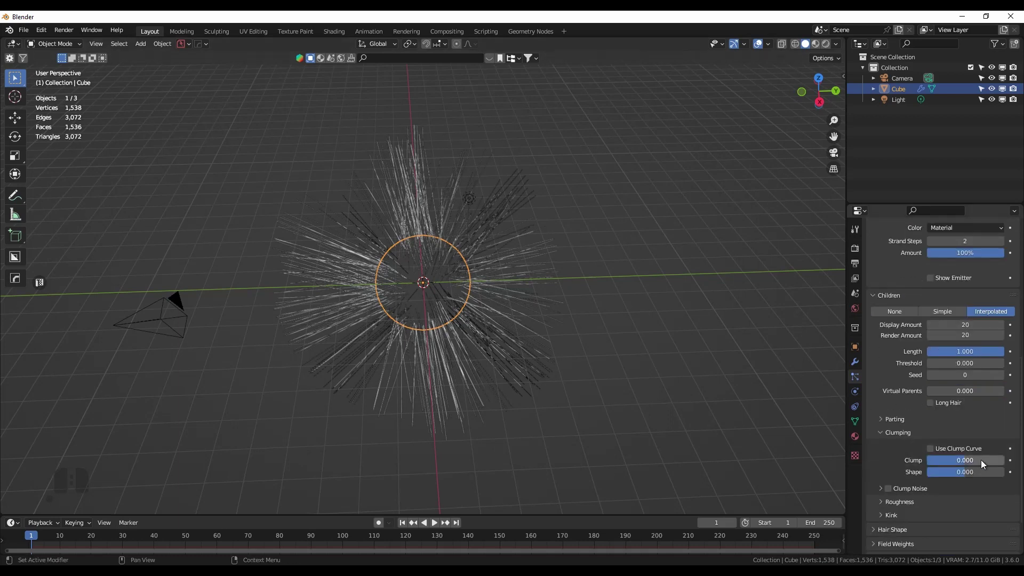
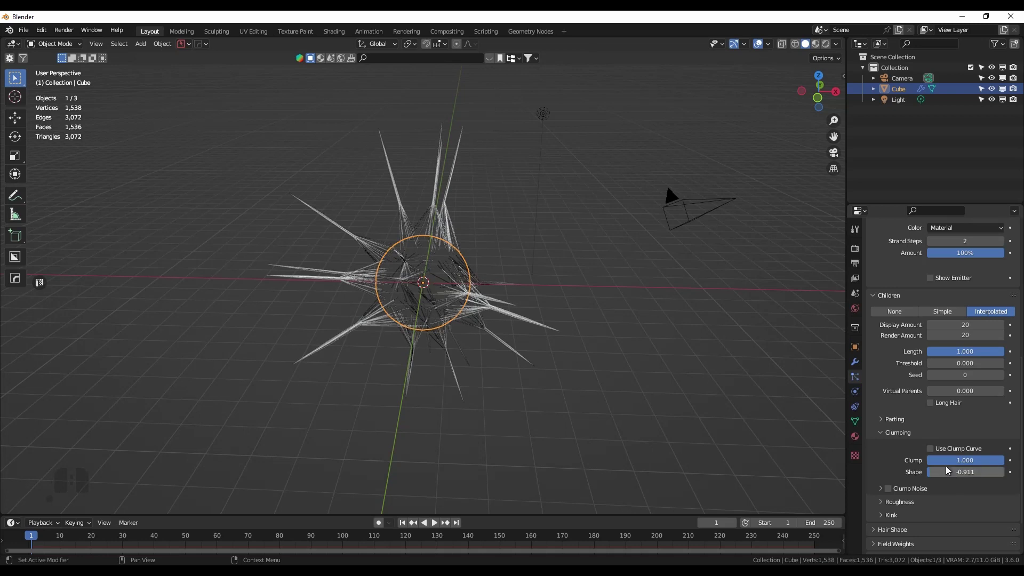
{"action": "left_click_drag", "start_coordinate": [990, 461], "coordinate": [888, 418]}
{"action": "left_click_drag", "start_coordinate": [563, 316], "coordinate": [598, 322]}
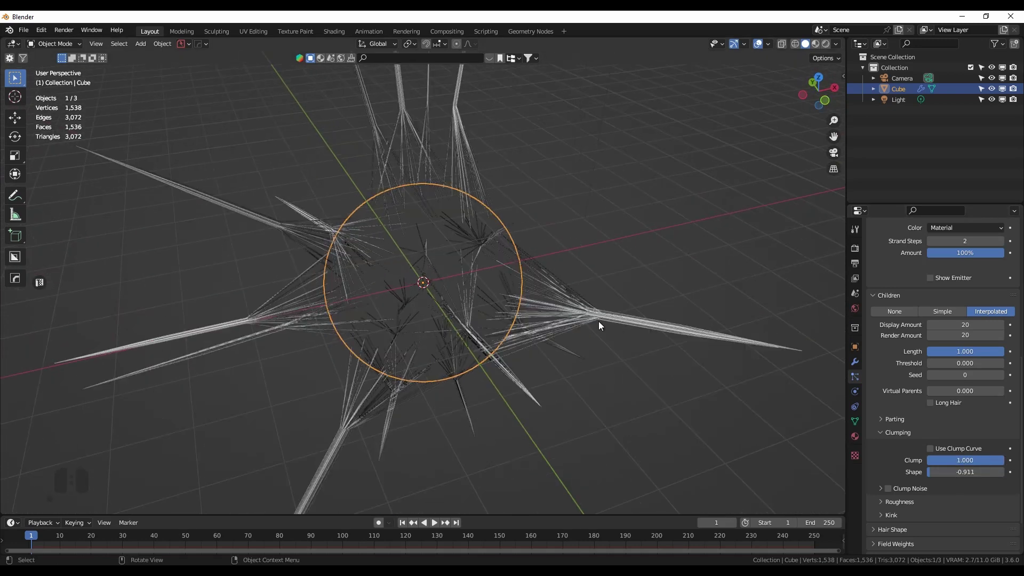
Step: Enter camera view and slide the camera back along its depth axis
{"action": "key", "text": "KP_0"}
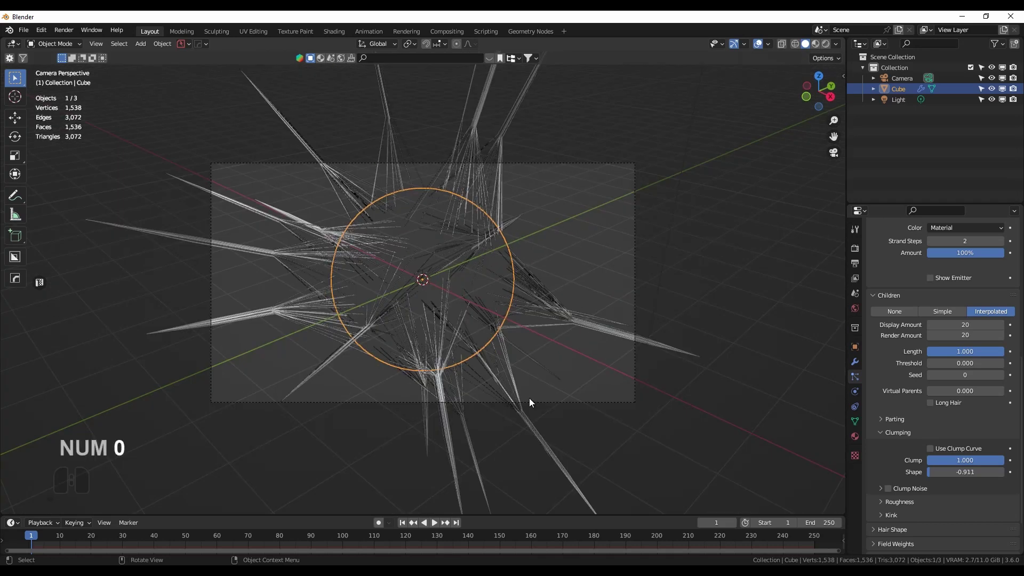
{"action": "left_click", "coordinate": [541, 404]}
{"action": "key", "text": "g"}
{"action": "key", "text": "z"}
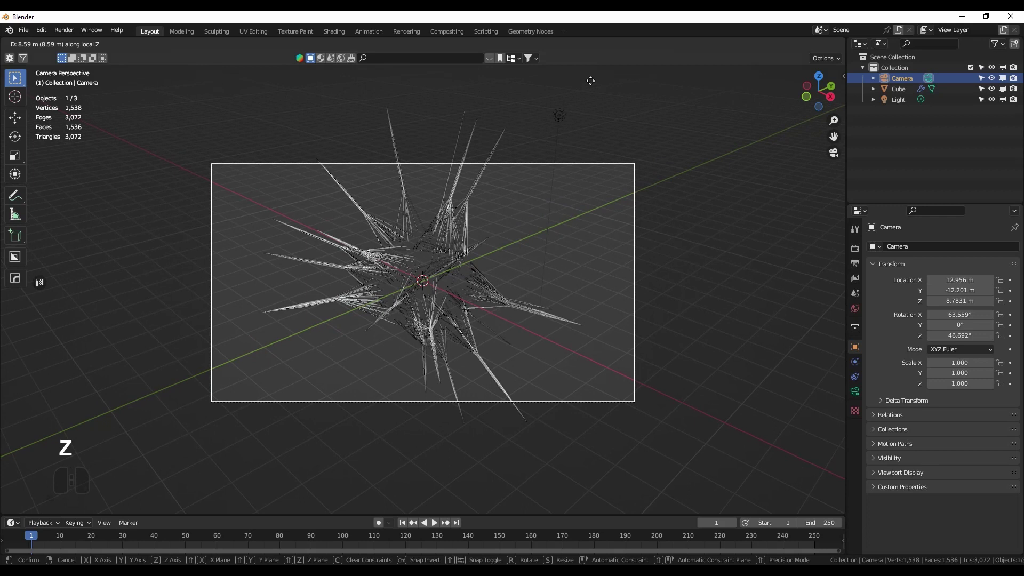
Step: Set Hair Length to 6 m with 32 segments per strand
{"action": "left_click", "coordinate": [591, 84]}
{"action": "key", "text": "Return"}
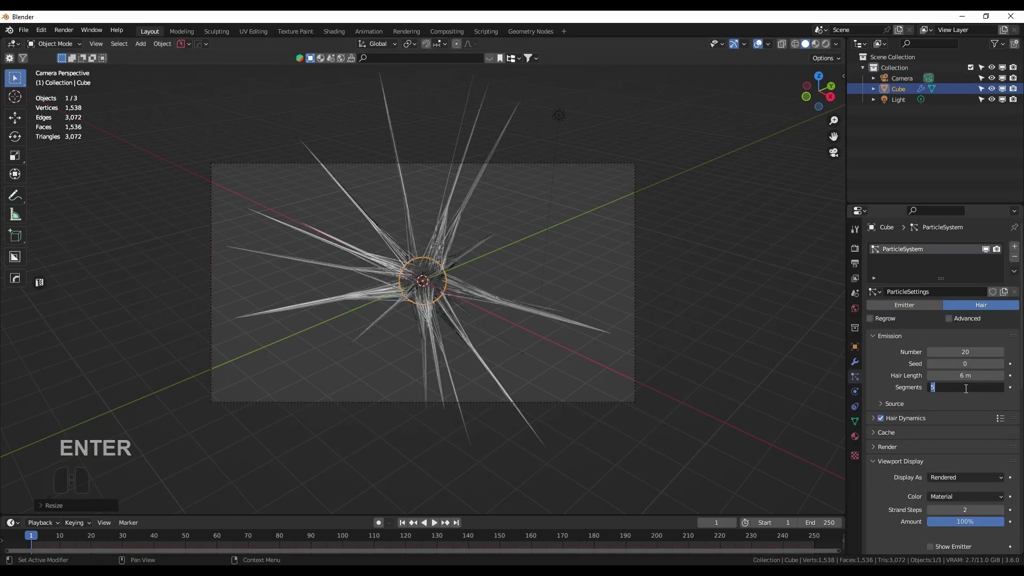
{"action": "key", "text": "KP_3"}
{"action": "key", "text": "KP_2"}
{"action": "key", "text": "Return"}
{"action": "left_click_drag", "start_coordinate": [439, 337], "coordinate": [442, 336]}
{"action": "left_click_drag", "start_coordinate": [481, 307], "coordinate": [565, 249]}
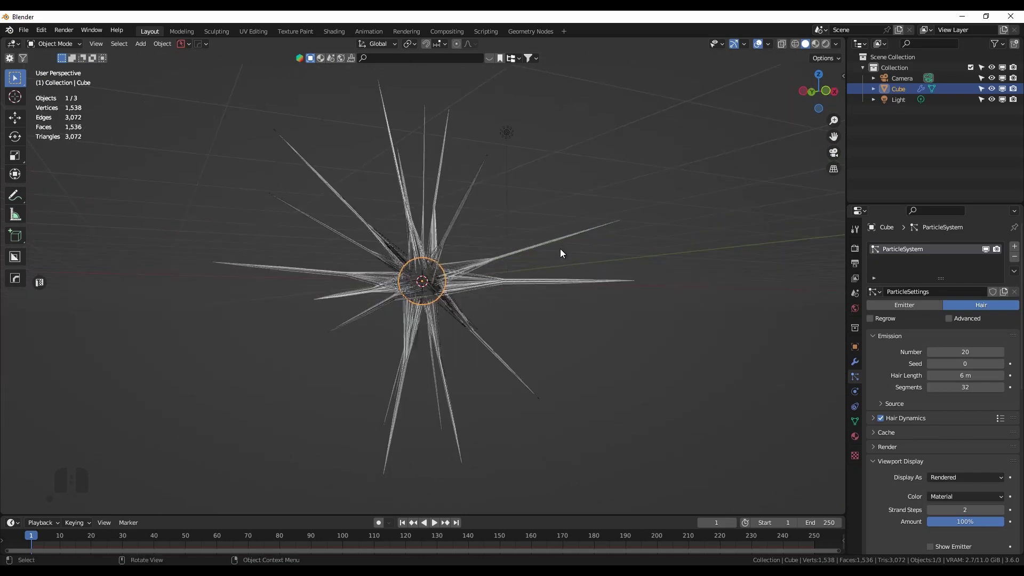
{"action": "scroll", "scroll_direction": "down", "scroll_amount": 3}
Step: From front view, add a Turbulence force field at the scene centre
{"action": "middle_click", "coordinate": [468, 314]}
{"action": "left_click_drag", "start_coordinate": [445, 325], "coordinate": [429, 302]}
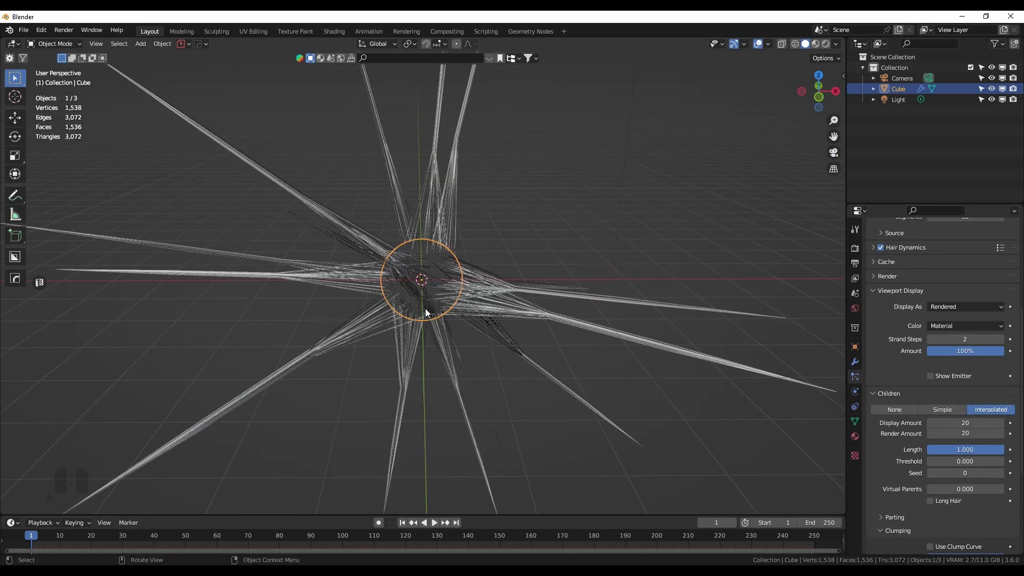
{"action": "key", "text": "KP_1"}
{"action": "key", "text": "shift+a"}
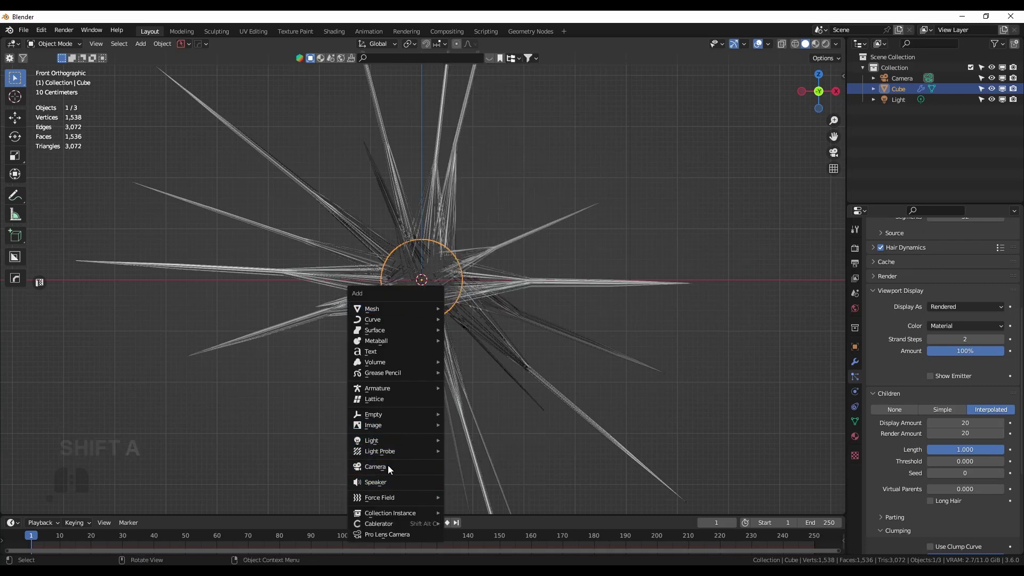
{"action": "left_click", "coordinate": [491, 475]}
{"action": "left_click", "coordinate": [853, 364]}
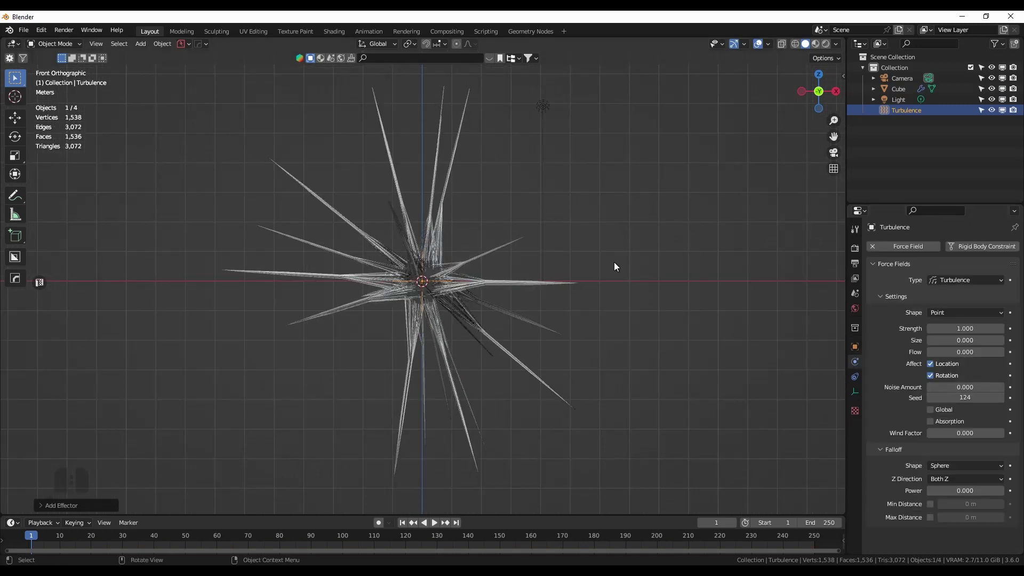
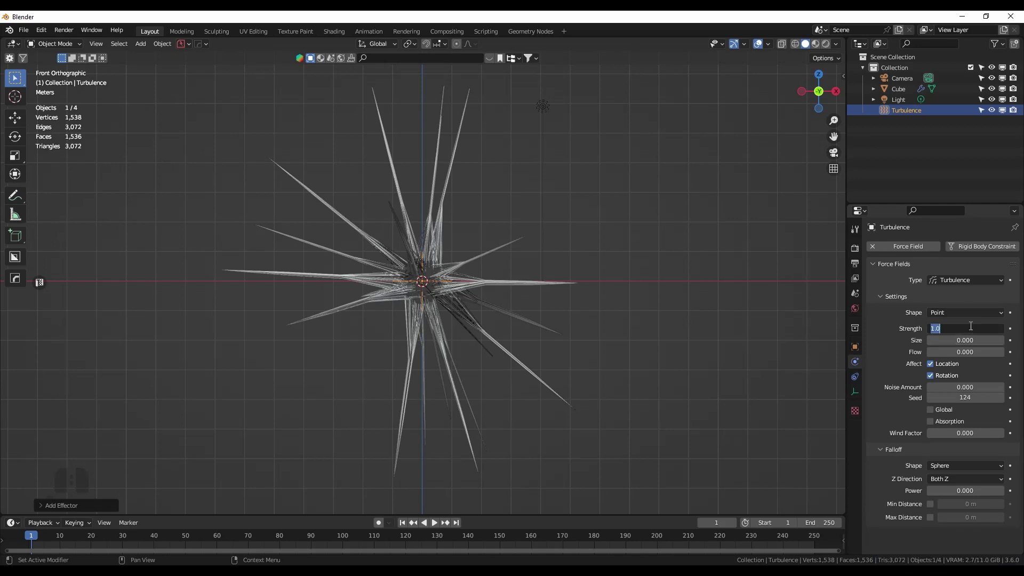
Step: Raise the turbulence Strength to 500
{"action": "key", "text": "KP_5"}
{"action": "key", "text": "KP_0"}
{"action": "key", "text": "KP_0"}
{"action": "key", "text": "Return"}
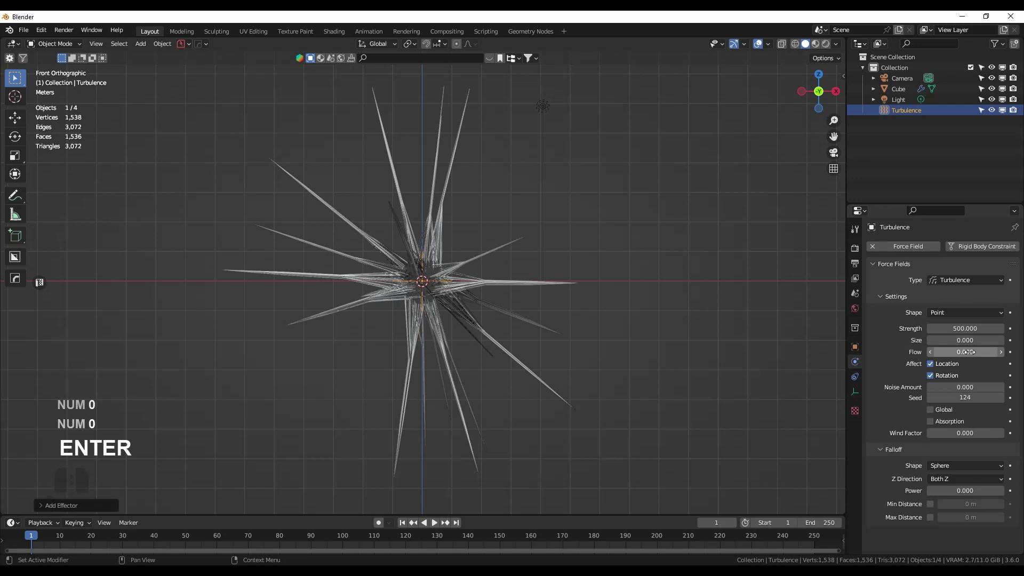
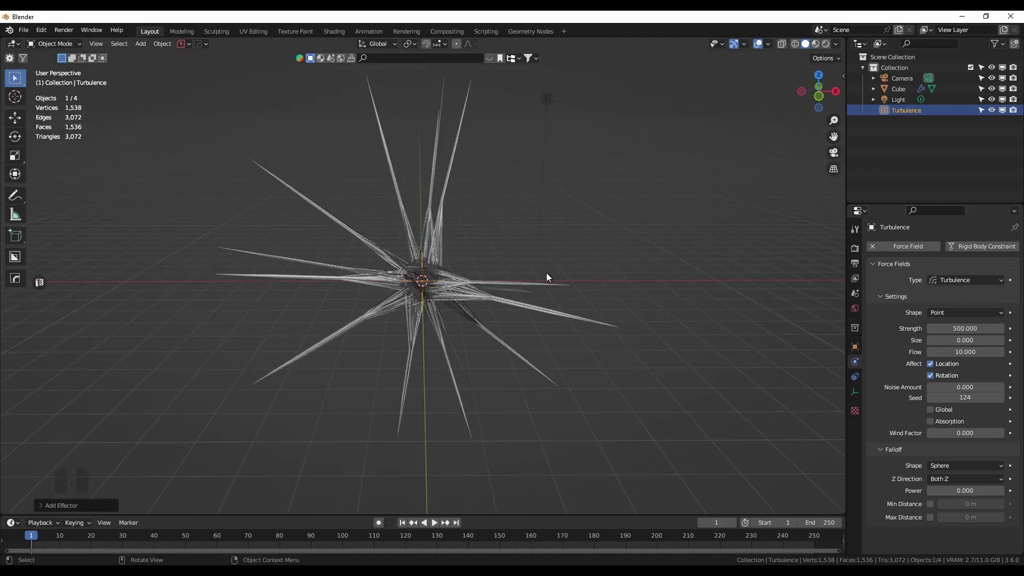
Step: Play the simulation to frame 138 so turbulence twists the hair, then stop
{"action": "left_click_drag", "start_coordinate": [521, 240], "coordinate": [512, 231]}
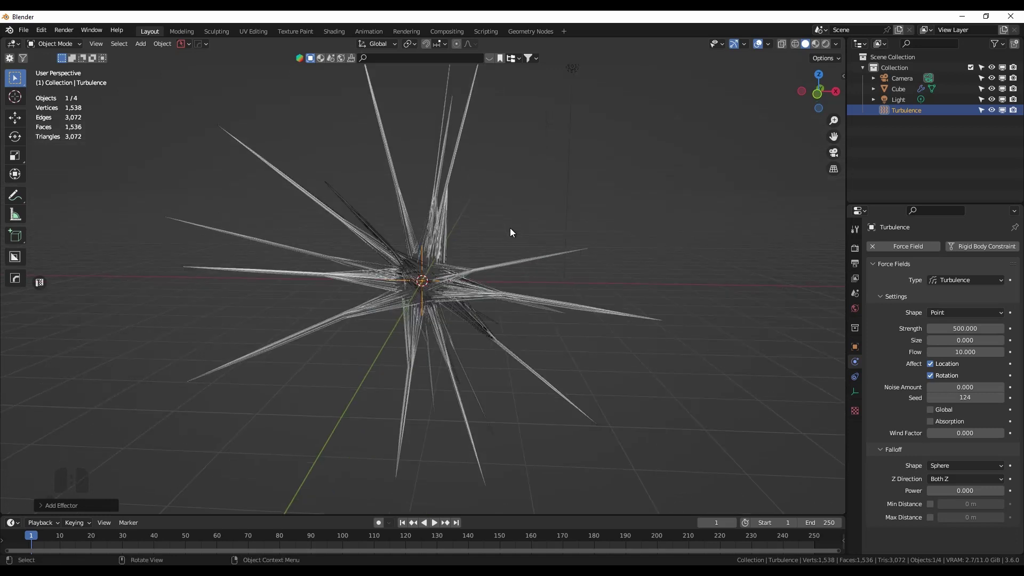
{"action": "scroll", "scroll_direction": "up", "scroll_amount": 3}
{"action": "middle_click", "coordinate": [514, 243]}
{"action": "middle_click", "coordinate": [512, 240]}
{"action": "key", "text": "space"}
{"action": "left_click_drag", "start_coordinate": [511, 278], "coordinate": [560, 255]}
{"action": "left_click_drag", "start_coordinate": [457, 294], "coordinate": [444, 272]}
{"action": "key", "text": "space"}
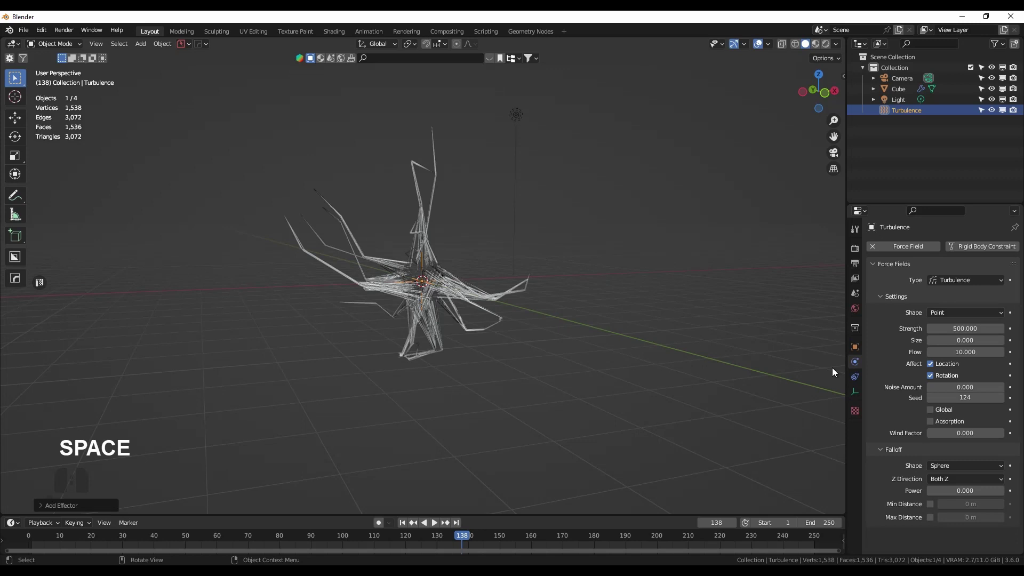
Step: Select the hair sphere and bring up its Field Weights panel for gravity
{"action": "left_click", "coordinate": [469, 298]}
{"action": "left_click", "coordinate": [859, 382]}
{"action": "middle_click", "coordinate": [959, 366]}
{"action": "left_click", "coordinate": [881, 492]}
{"action": "middle_click", "coordinate": [880, 492]}
Step: Set the hair's Gravity field weight to 0 and rewind to frame 1
{"action": "left_click_drag", "start_coordinate": [1001, 460], "coordinate": [911, 447]}
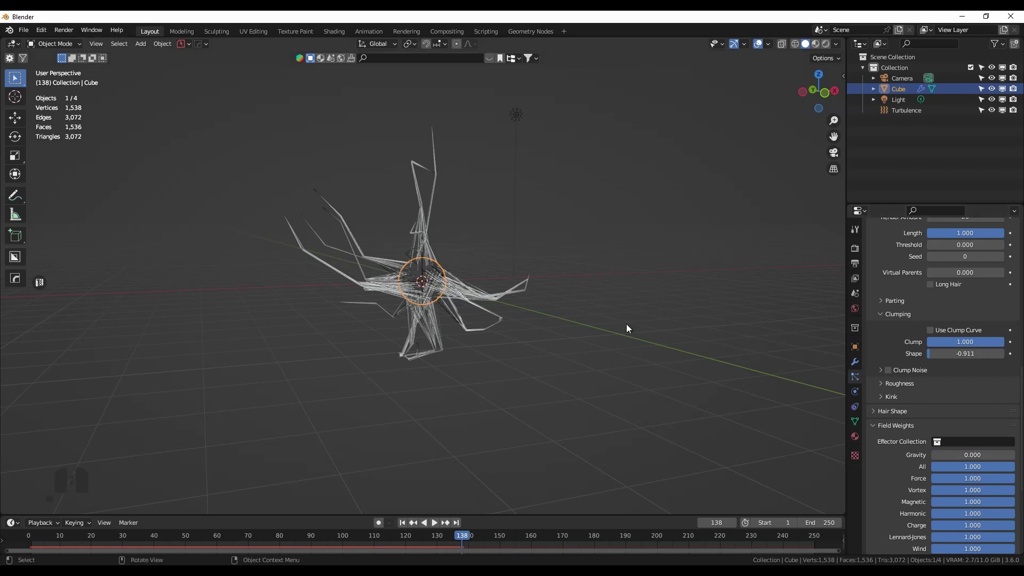
{"action": "left_click_drag", "start_coordinate": [635, 321], "coordinate": [620, 312]}
{"action": "key", "text": "shift+Left"}
Step: Replay the simulation to frame 106, stop, and render the frame with F12
{"action": "key", "text": "space"}
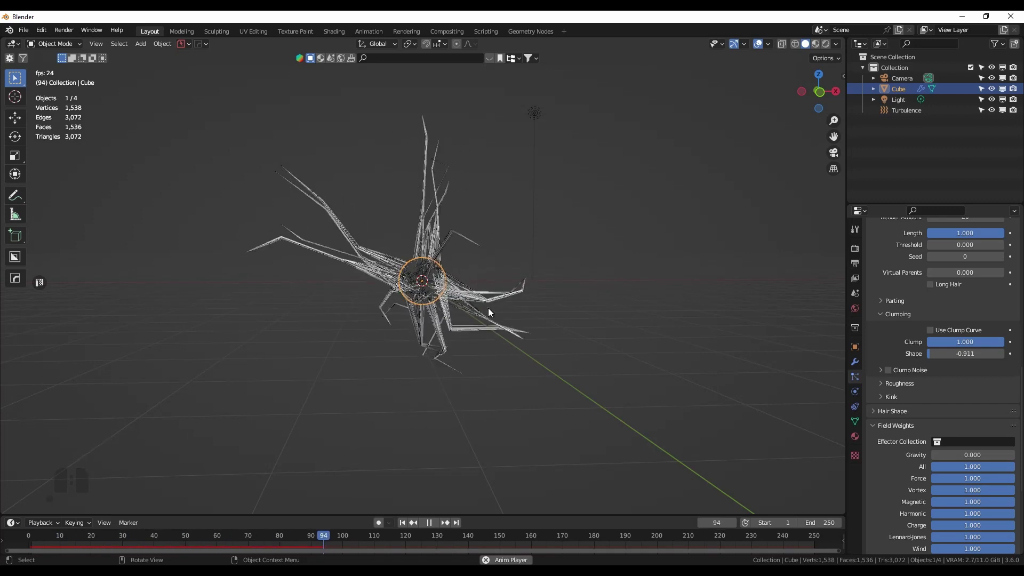
{"action": "key", "text": "space"}
{"action": "key", "text": "F12"}
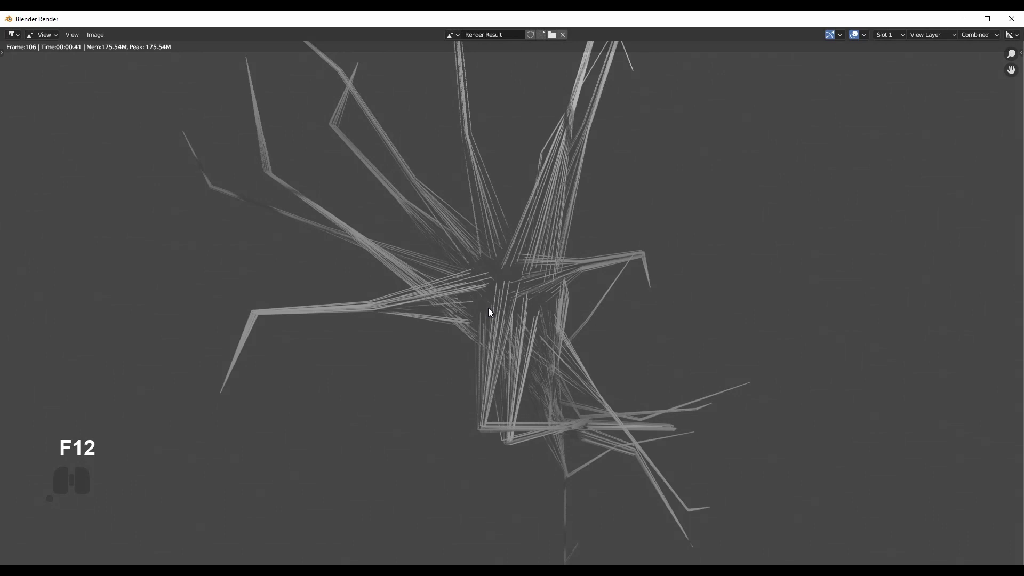
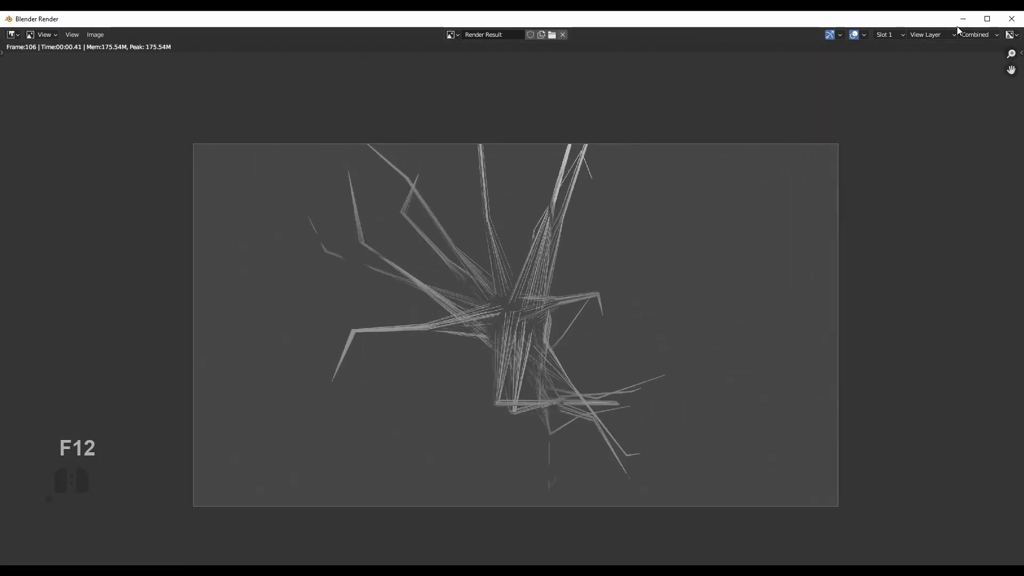
Step: Close the render result window and return to the scene
{"action": "left_click", "coordinate": [960, 23]}
{"action": "scroll", "scroll_direction": "up", "scroll_amount": 3}
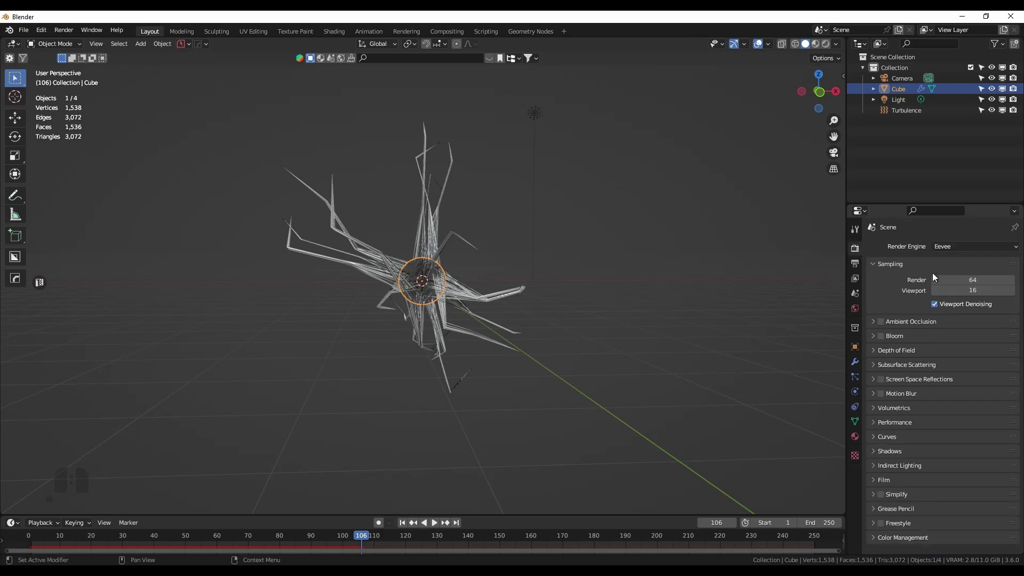
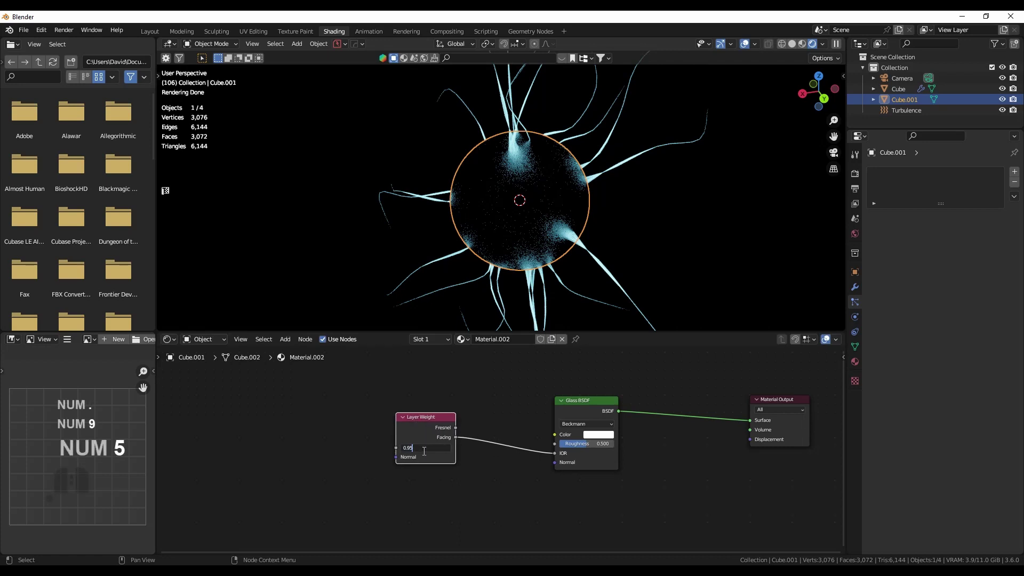
Step: Confirm Layer Weight Blend 0.950 and select the sphere to inspect the cyan spikes
{"action": "key", "text": "Return"}
{"action": "middle_click", "coordinate": [583, 209]}
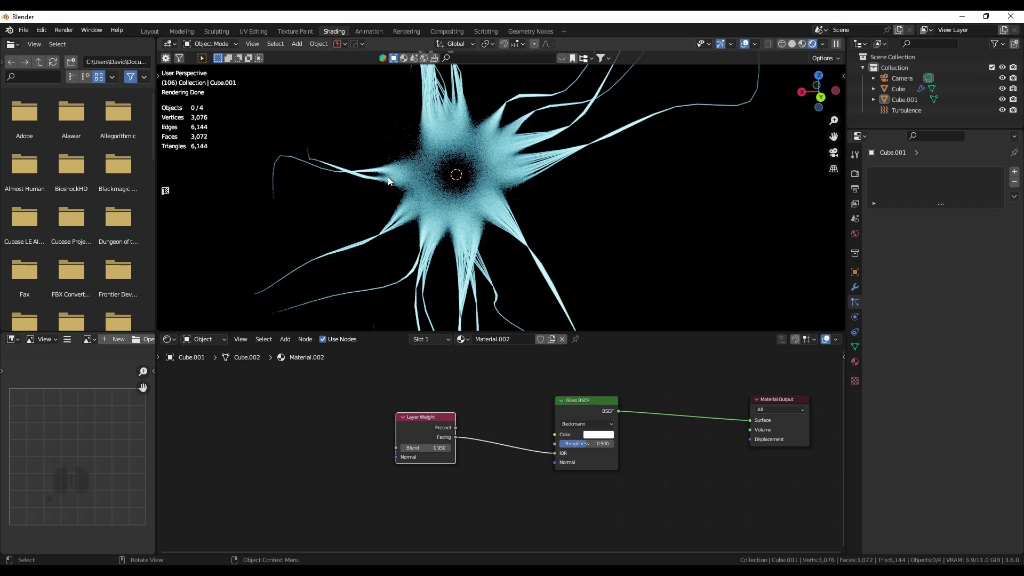
{"action": "middle_click", "coordinate": [471, 205]}
{"action": "left_click", "coordinate": [491, 178]}
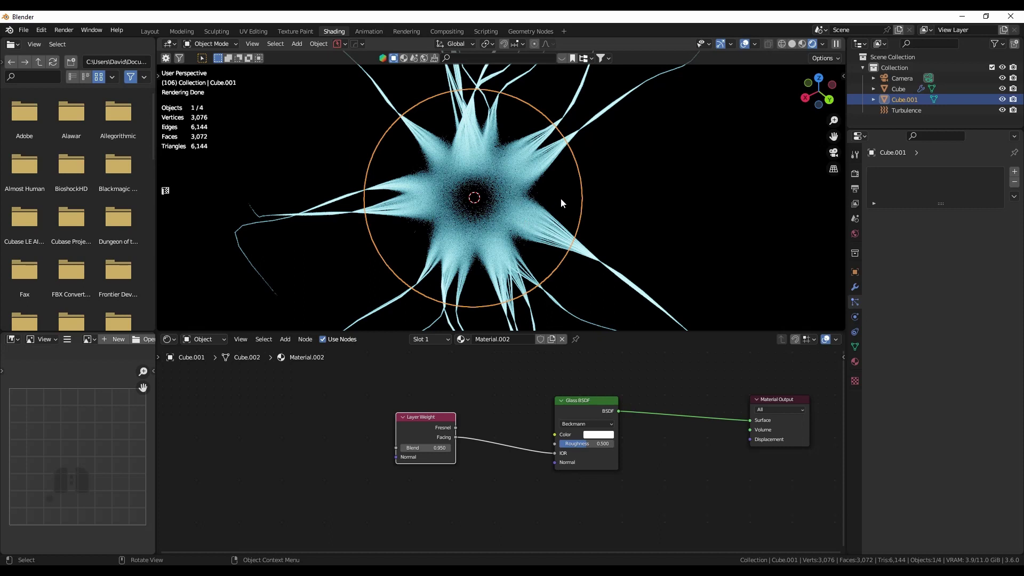
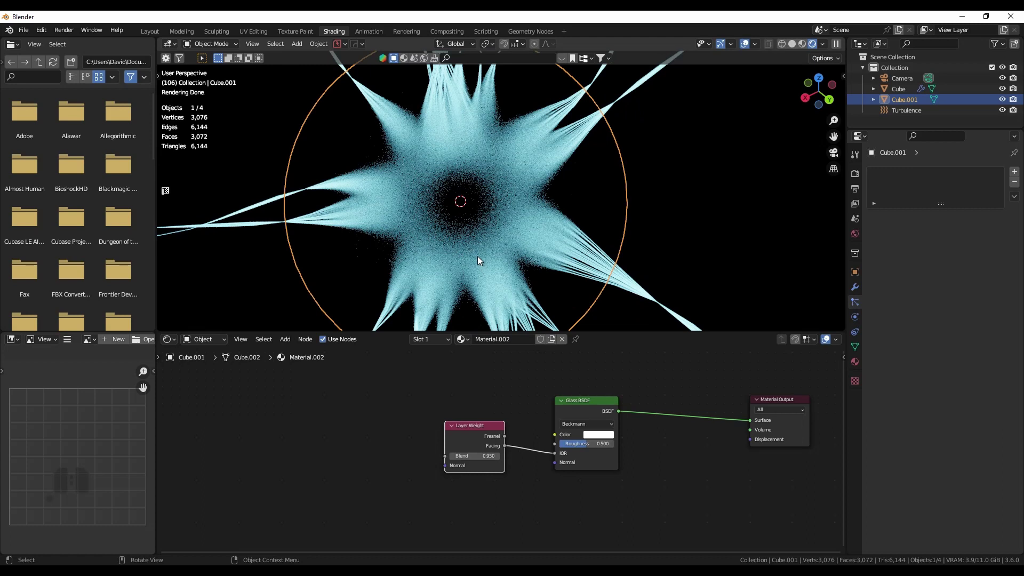
Step: Return to the Layout workspace after framing the whole particle sphere
{"action": "left_click_drag", "start_coordinate": [463, 241], "coordinate": [445, 232]}
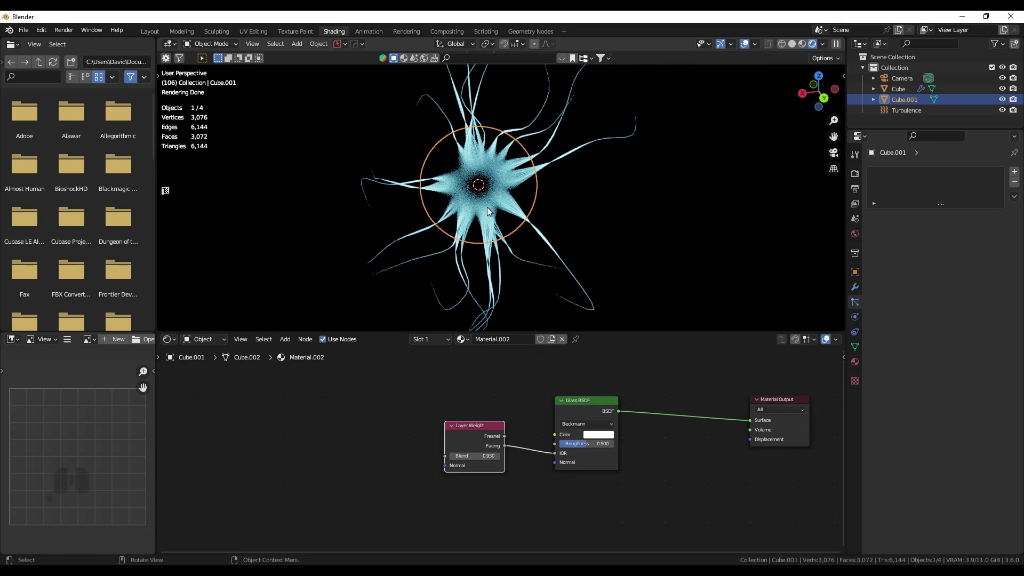
{"action": "scroll", "scroll_direction": "up", "scroll_amount": 3}
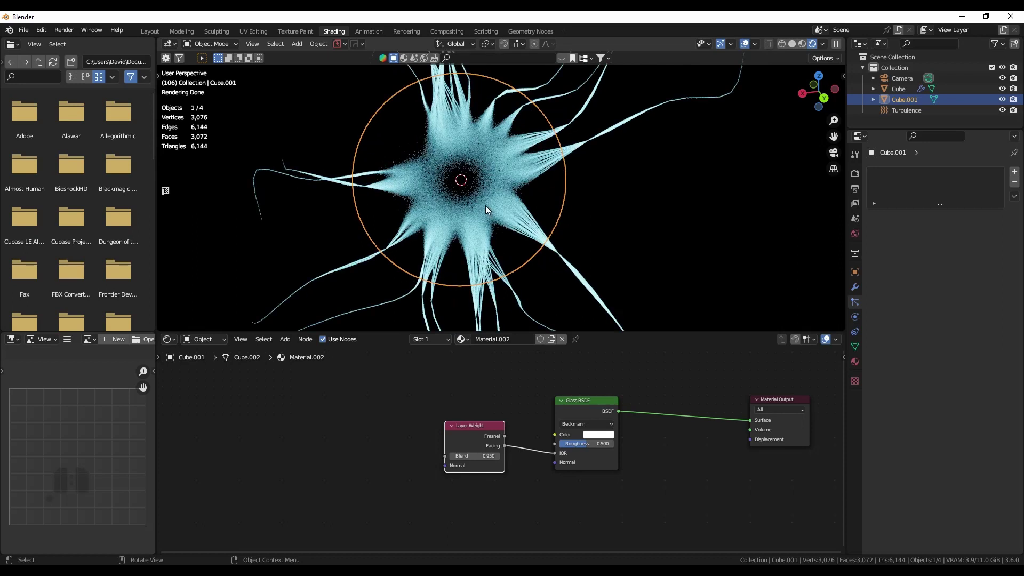
{"action": "left_click_drag", "start_coordinate": [488, 200], "coordinate": [522, 222]}
{"action": "key", "text": "s"}
{"action": "left_click", "coordinate": [549, 364]}
{"action": "left_click", "coordinate": [663, 383]}
Step: Orbit to a lower angle and play the simulation in the rendered viewport
{"action": "left_click_drag", "start_coordinate": [609, 323], "coordinate": [625, 355]}
{"action": "left_click_drag", "start_coordinate": [608, 342], "coordinate": [587, 313]}
{"action": "scroll", "scroll_direction": "down", "scroll_amount": 3}
{"action": "middle_click", "coordinate": [587, 335]}
{"action": "key", "text": "space"}
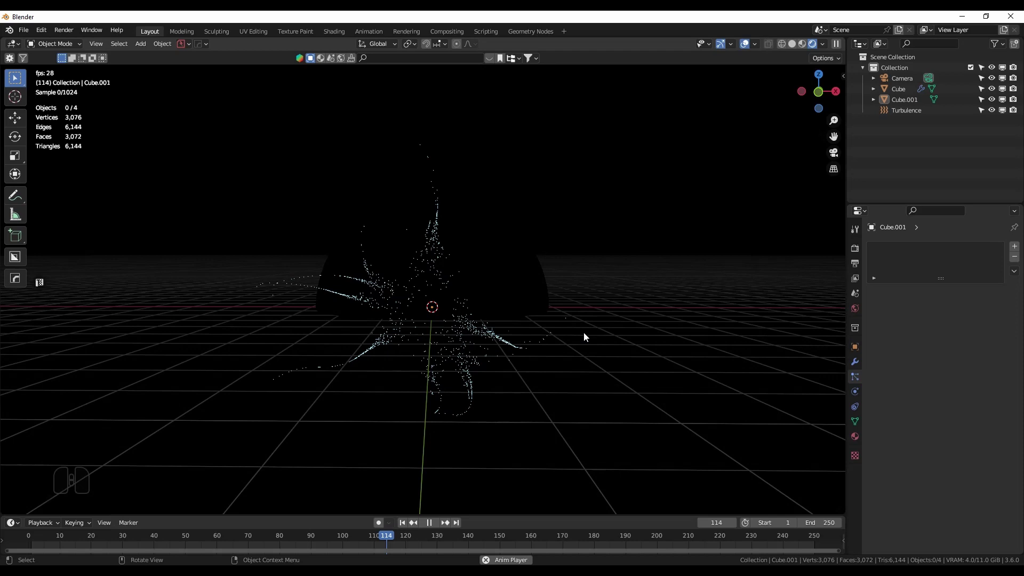
Step: Stop playback, render frame 150 from the scene camera and compare it with the reference image
{"action": "key", "text": "space"}
{"action": "left_click", "coordinate": [877, 465]}
{"action": "key", "text": "KP_0"}
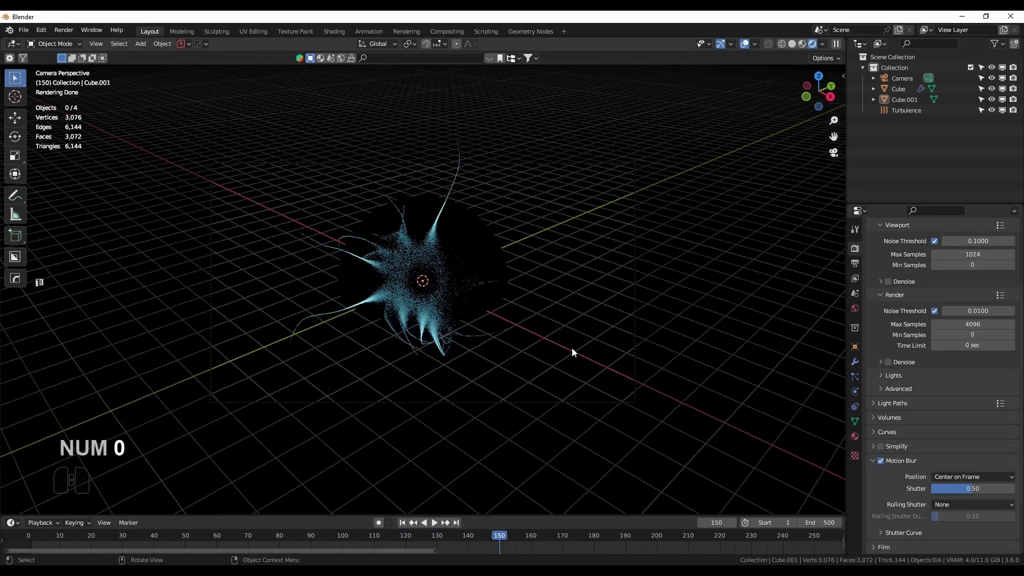
{"action": "key", "text": "F12"}
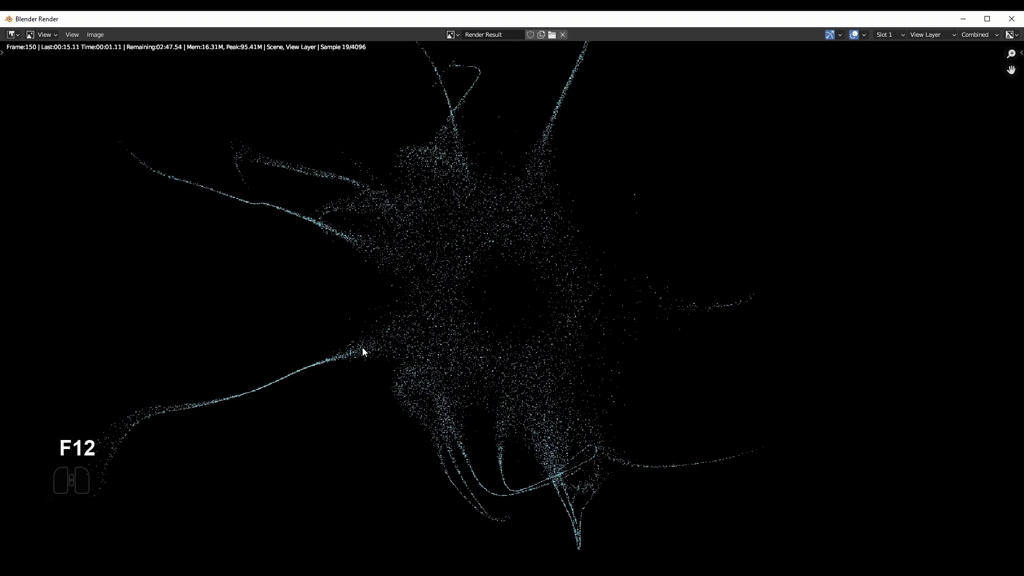
{"action": "middle_click", "coordinate": [231, 407]}
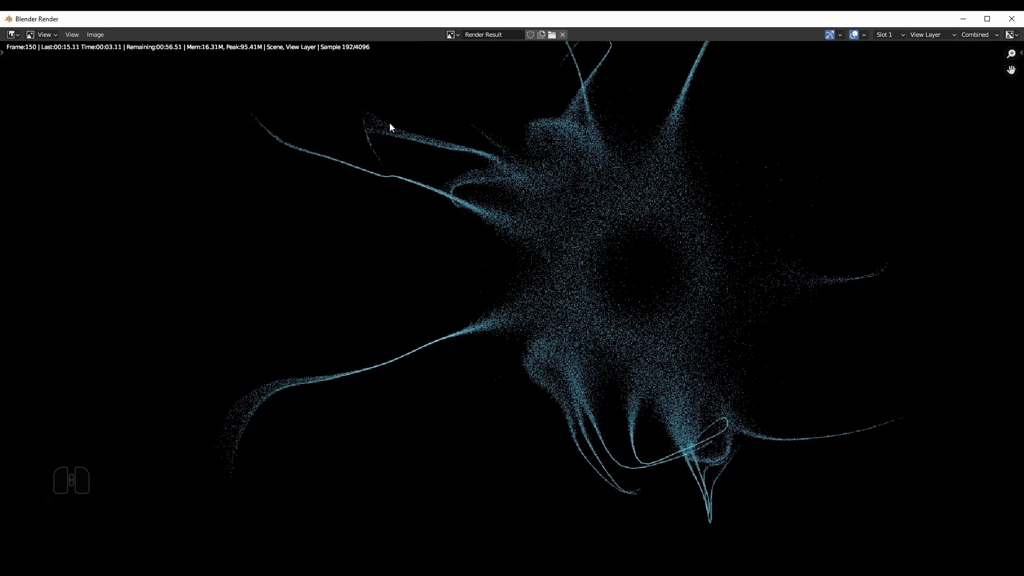
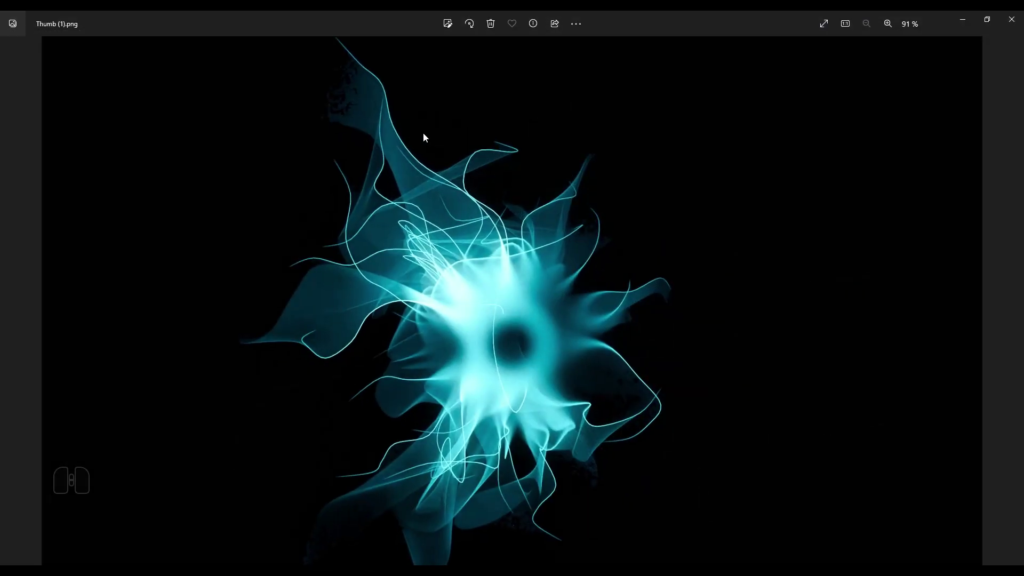
{"action": "left_click", "coordinate": [960, 25]}
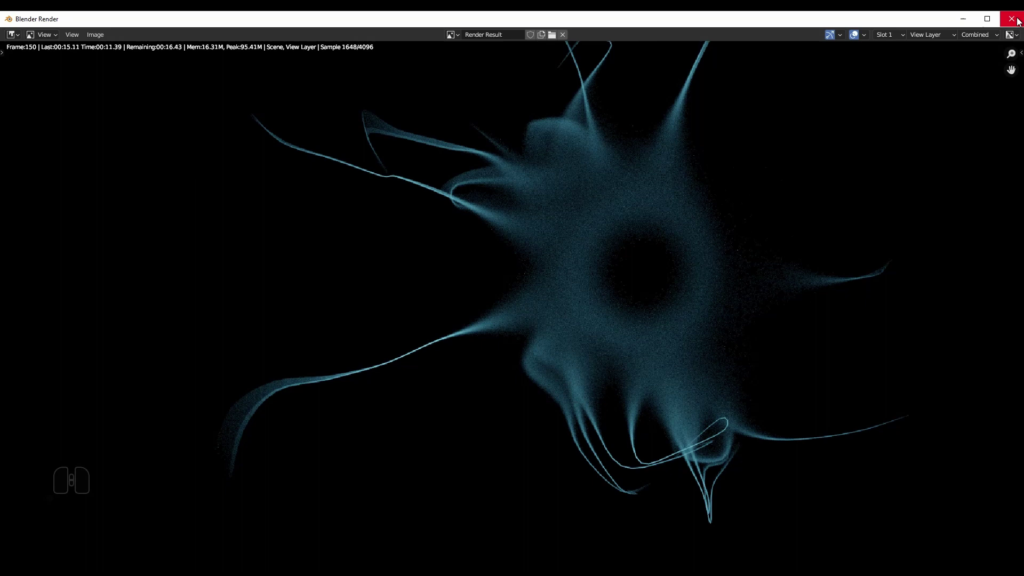
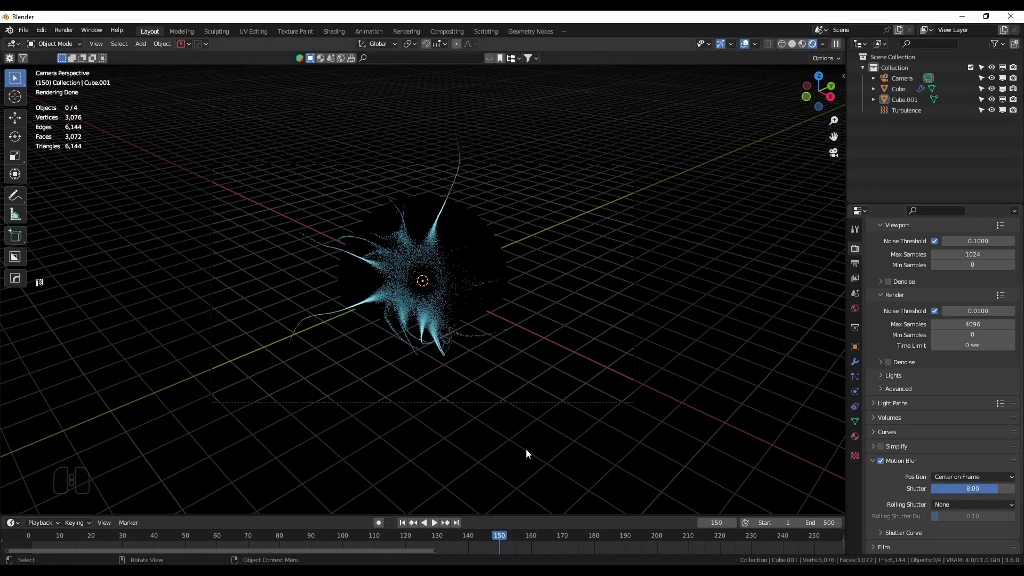
Step: Render frame 150 with shutter 8, then stop at frame 223 and render it too
{"action": "key", "text": "F12"}
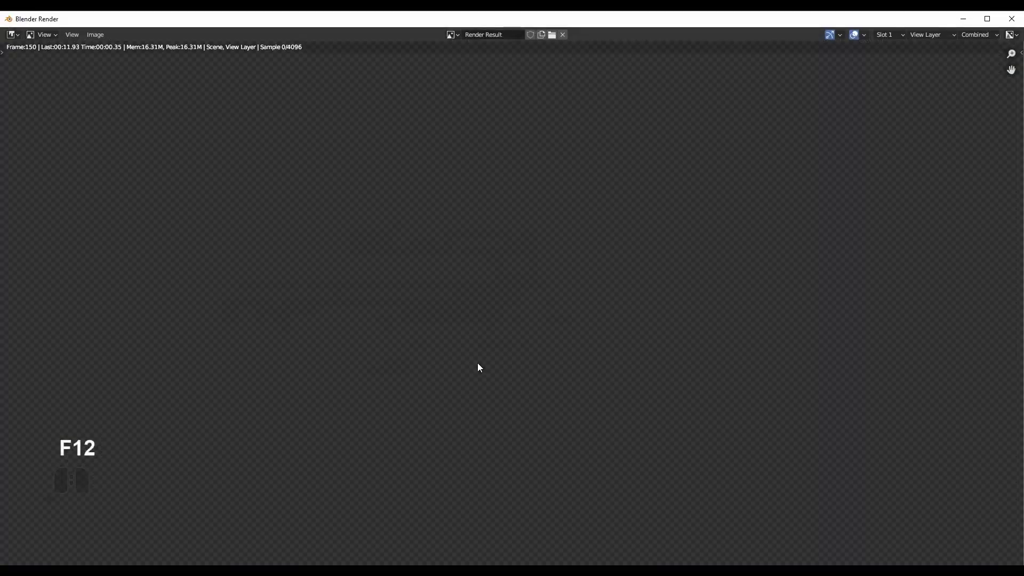
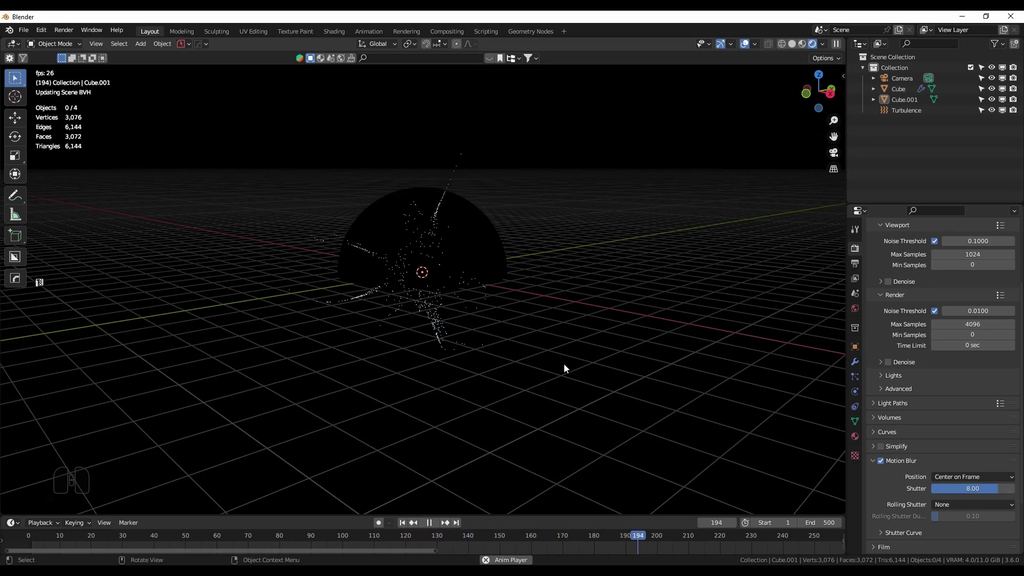
{"action": "key", "text": "space"}
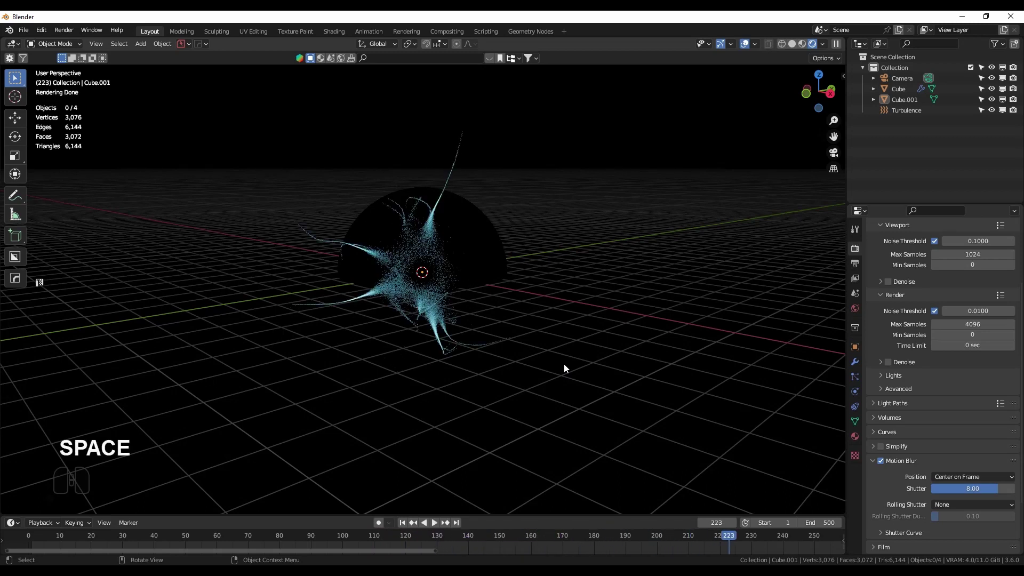
{"action": "key", "text": "F12"}
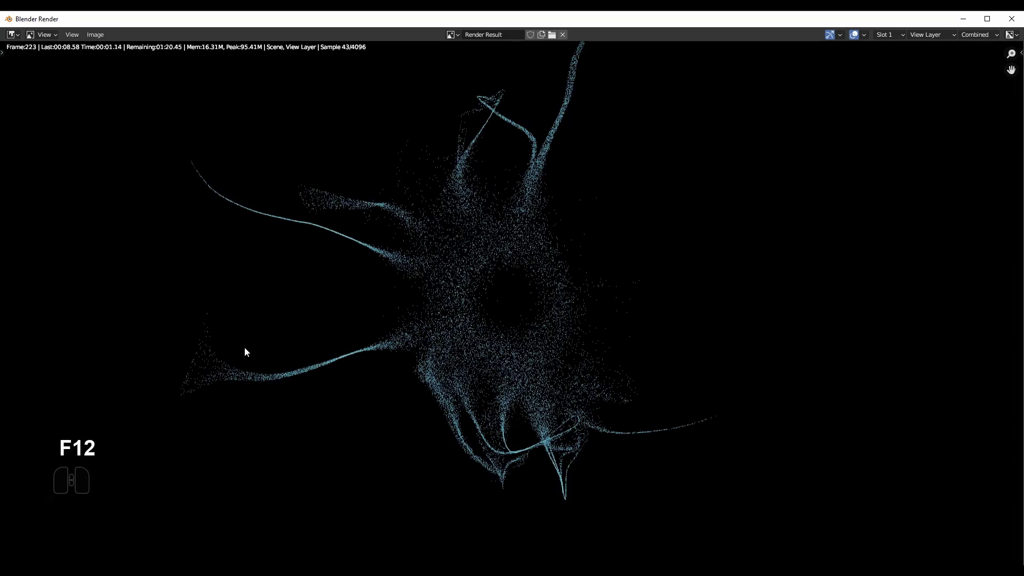
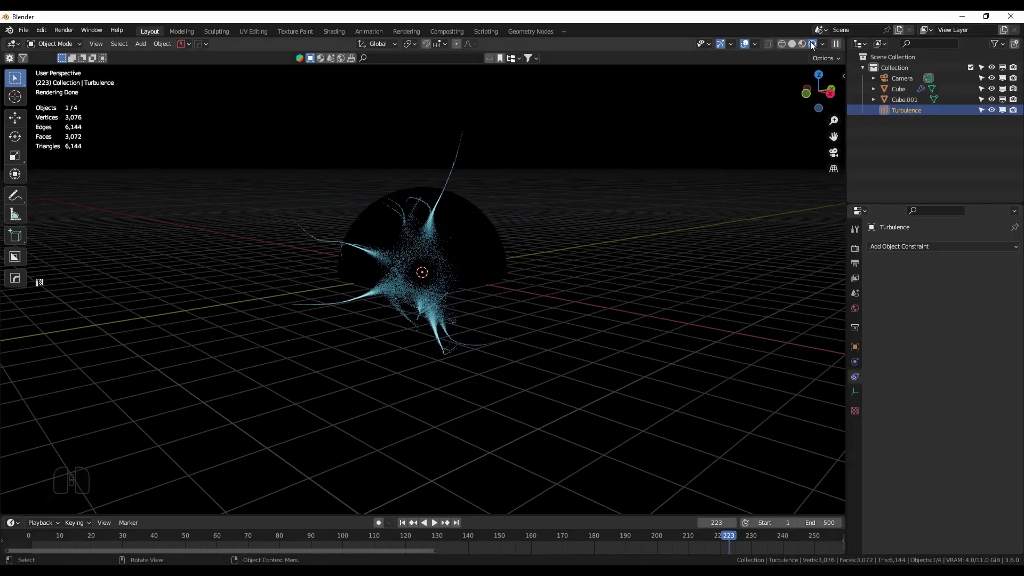
Step: Hide the sphere object and reset to front view at the first frame
{"action": "left_click", "coordinate": [798, 47]}
{"action": "middle_click", "coordinate": [610, 236]}
{"action": "left_click", "coordinate": [458, 269]}
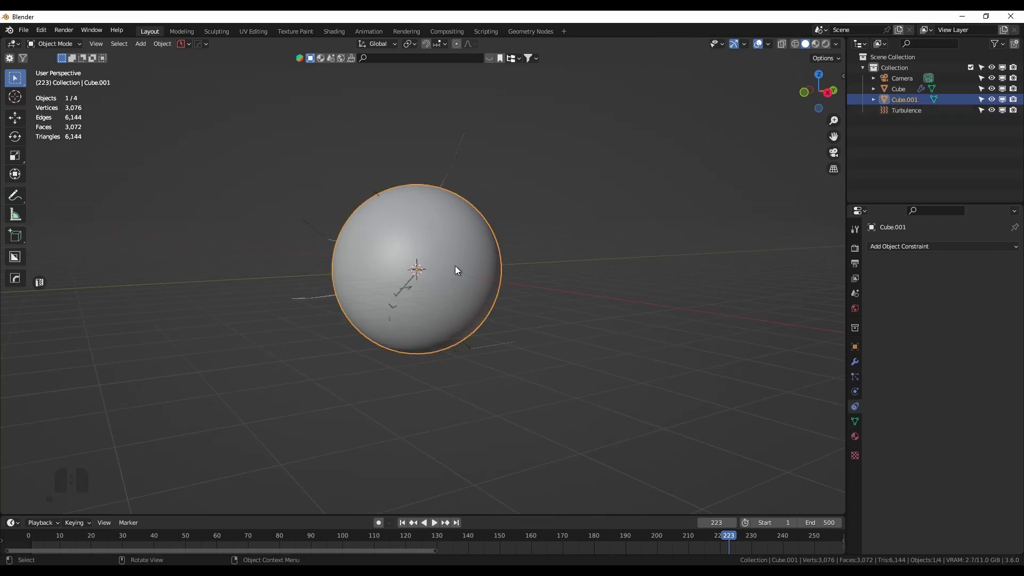
{"action": "key", "text": "h"}
{"action": "key", "text": "KP_1"}
{"action": "key", "text": "shift+Left"}
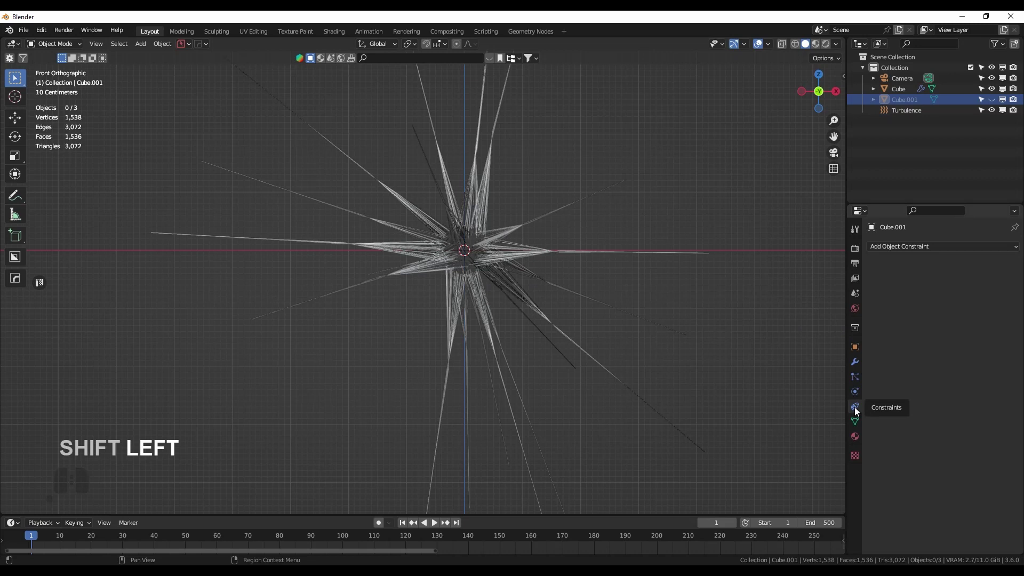
Step: Set the Turbulence field to strength 2000, noise amount 4, replay and render frame 212
{"action": "left_click", "coordinate": [907, 117]}
{"action": "left_click", "coordinate": [858, 361]}
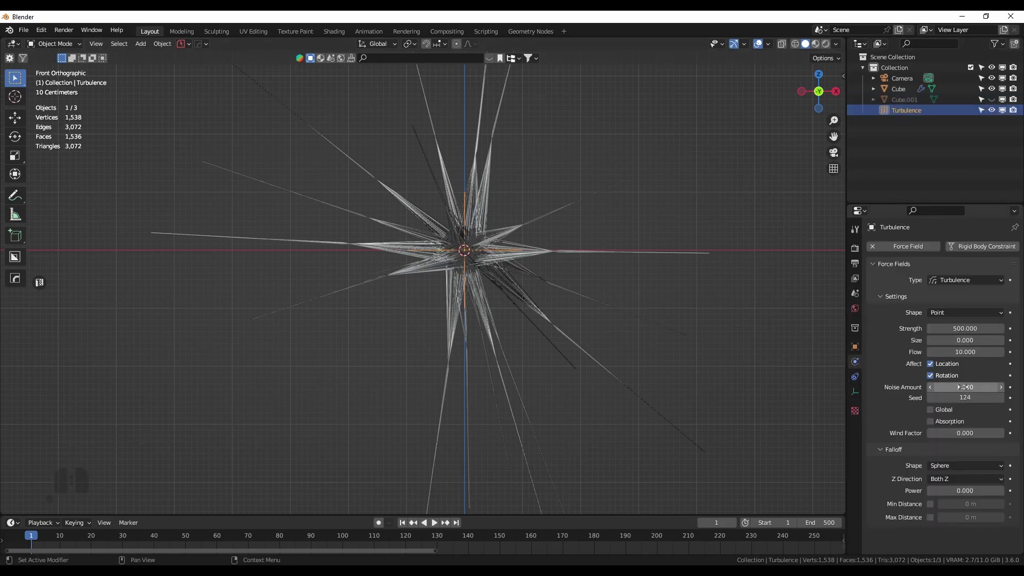
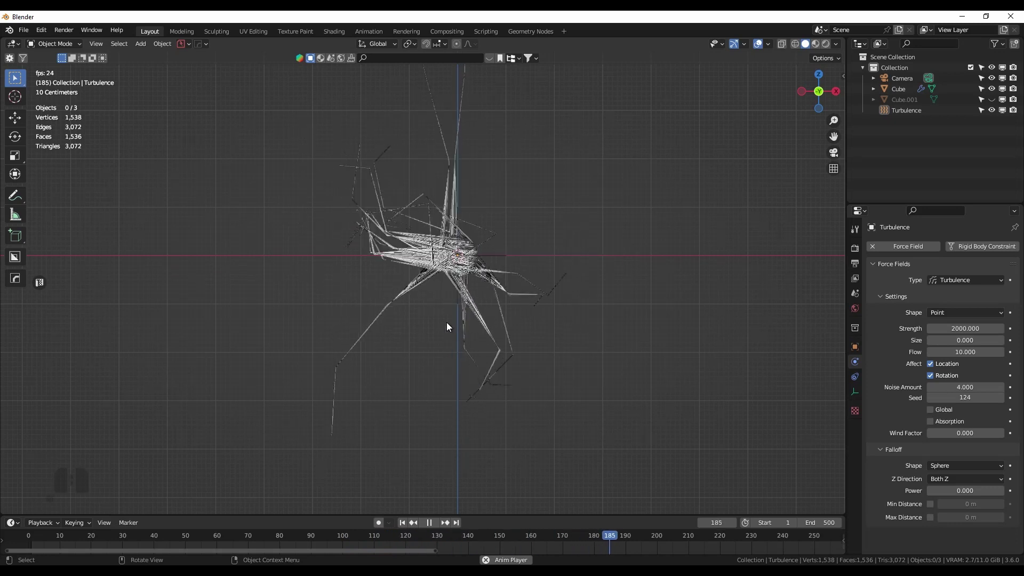
{"action": "key", "text": "space"}
{"action": "key", "text": "F12"}
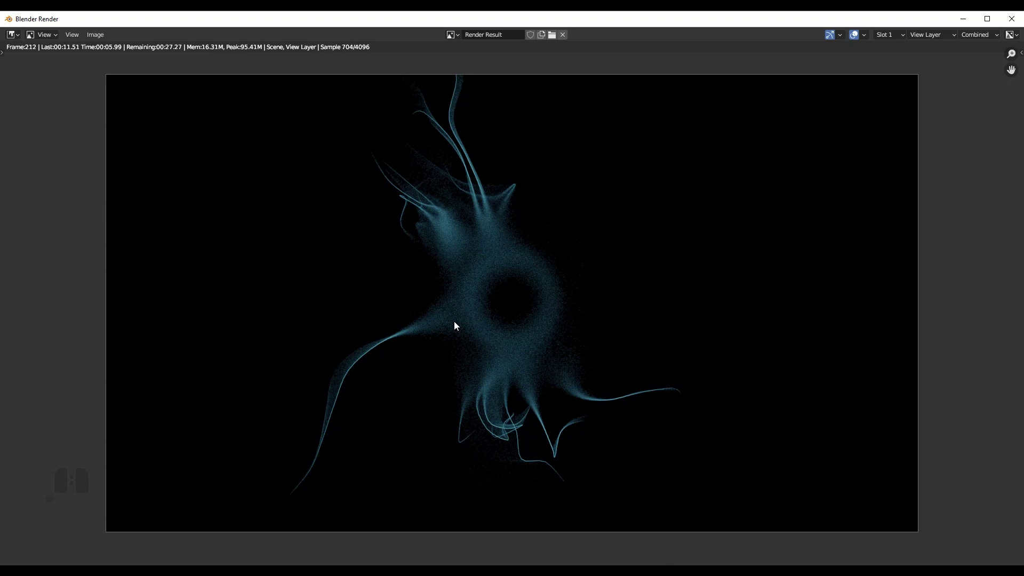
Step: Review the Cube's hair particle settings (20 strands, 5 m, 32 segments) through Emission, Children and Cache
{"action": "left_click", "coordinate": [1012, 19]}
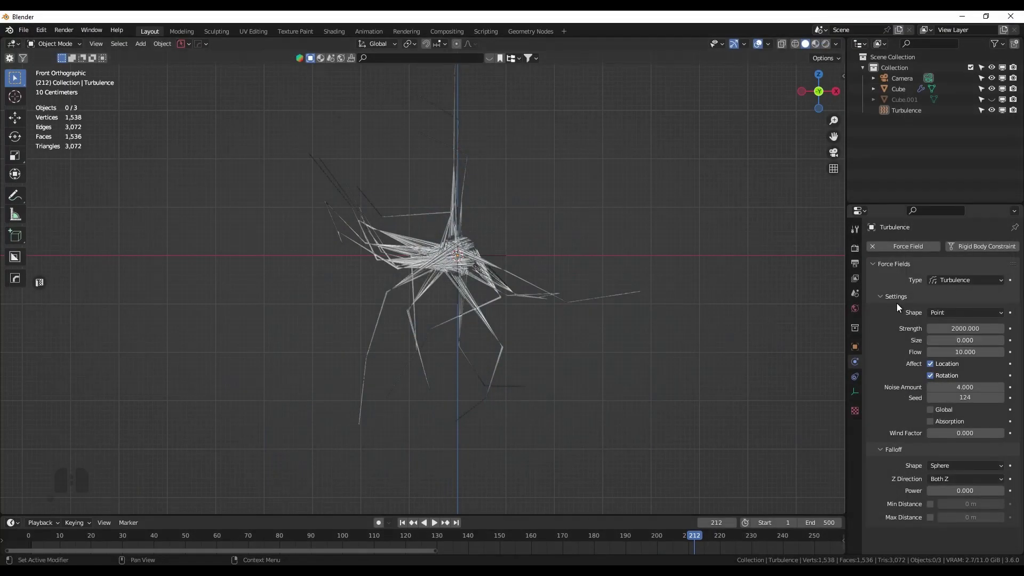
{"action": "left_click", "coordinate": [881, 296]}
{"action": "left_click", "coordinate": [483, 275]}
{"action": "left_click", "coordinate": [858, 382]}
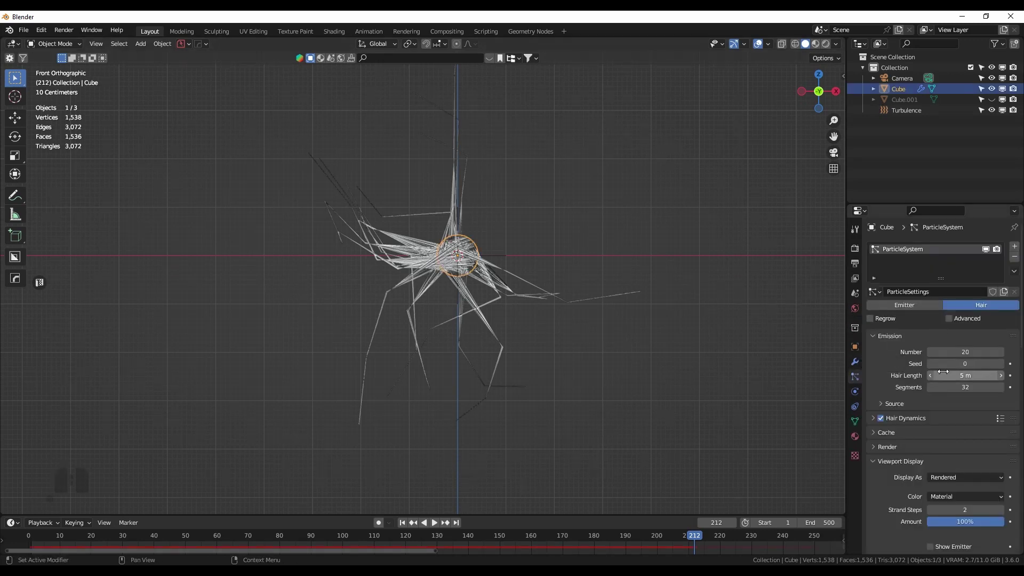
{"action": "scroll", "scroll_direction": "down", "scroll_amount": 3}
{"action": "scroll", "scroll_direction": "up", "scroll_amount": 3}
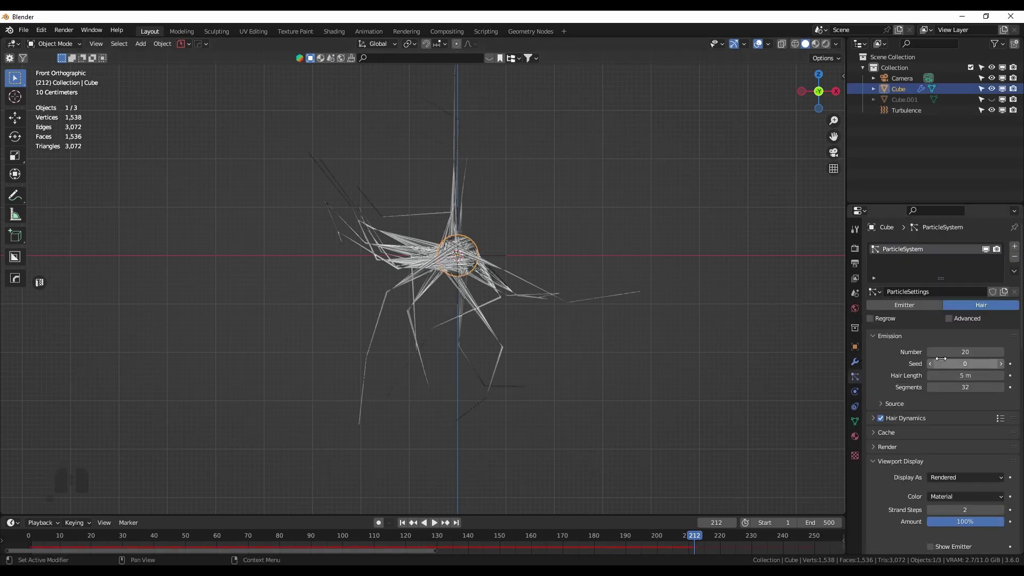
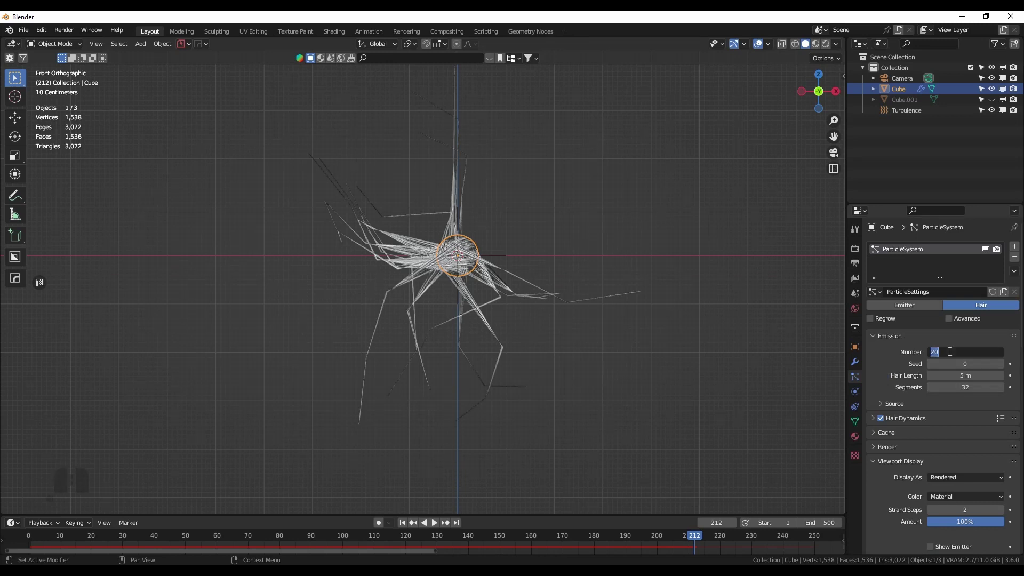
{"action": "left_click", "coordinate": [895, 382]}
{"action": "scroll", "scroll_direction": "down", "scroll_amount": 3}
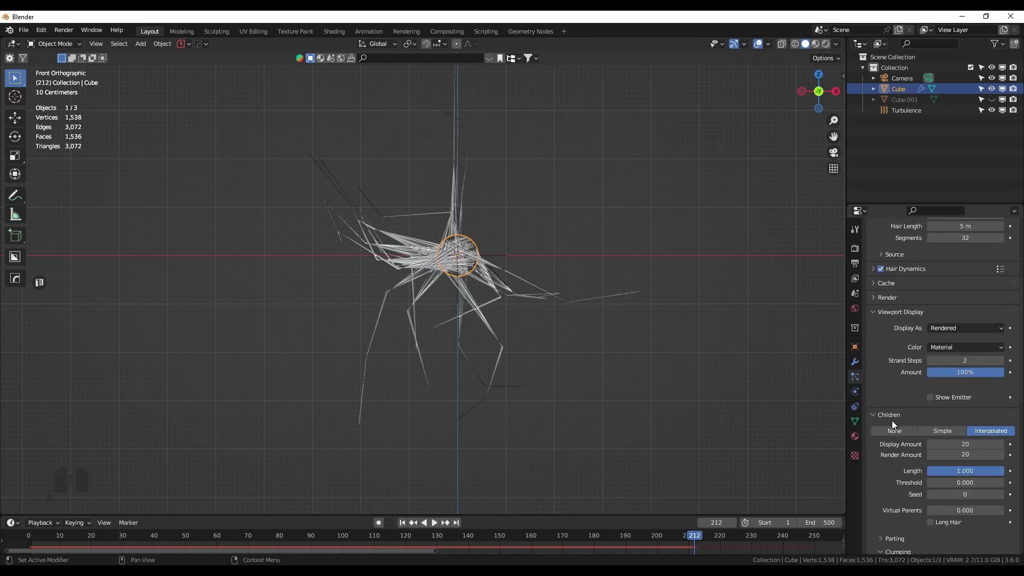
{"action": "scroll", "scroll_direction": "down", "scroll_amount": 3}
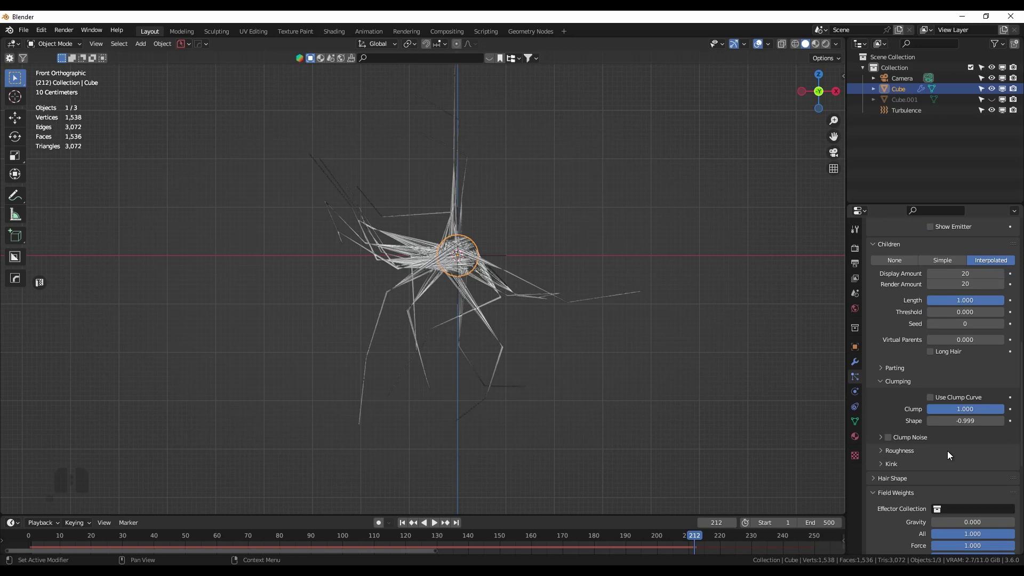
{"action": "scroll", "scroll_direction": "up", "scroll_amount": 3}
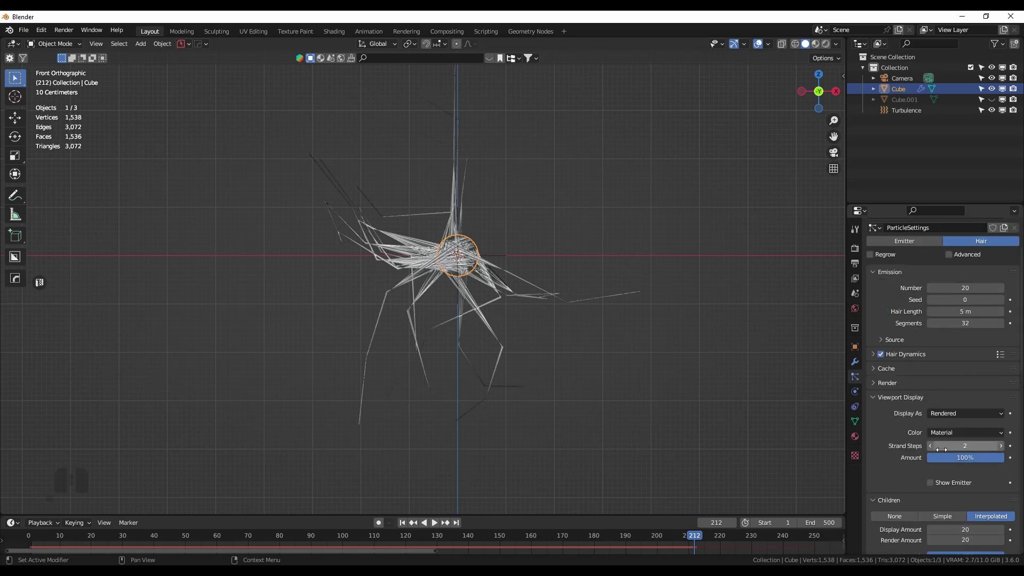
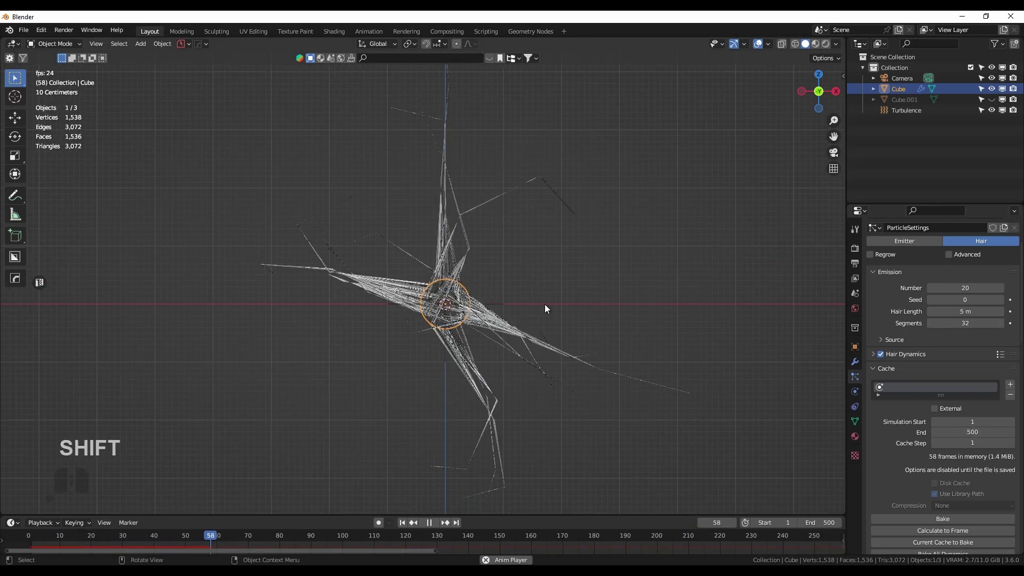
Step: Rerun the simulation from frame 1 with 8 m, 64-segment hair up to frame 317
{"action": "key", "text": "space"}
{"action": "key", "text": "shift+Left"}
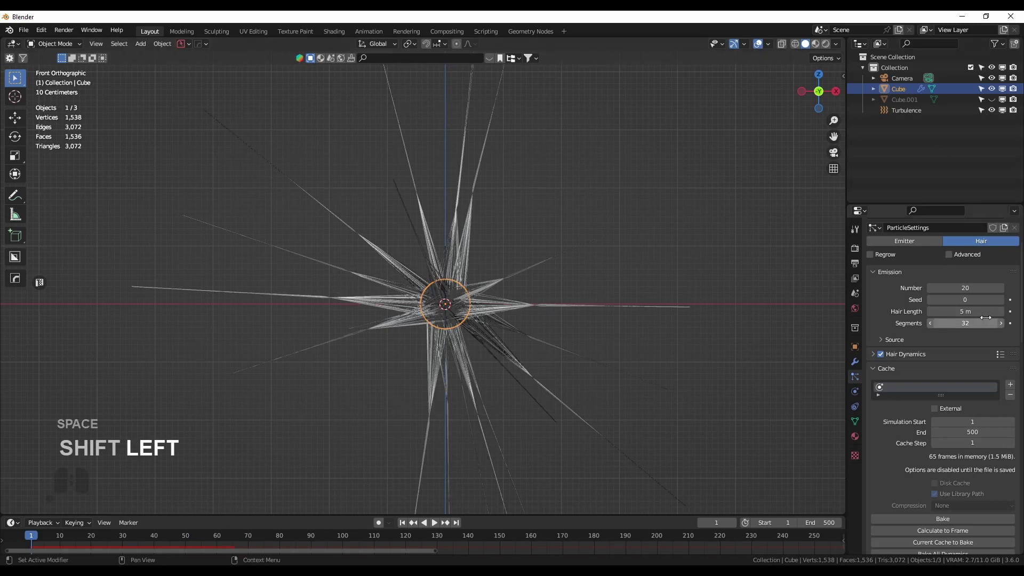
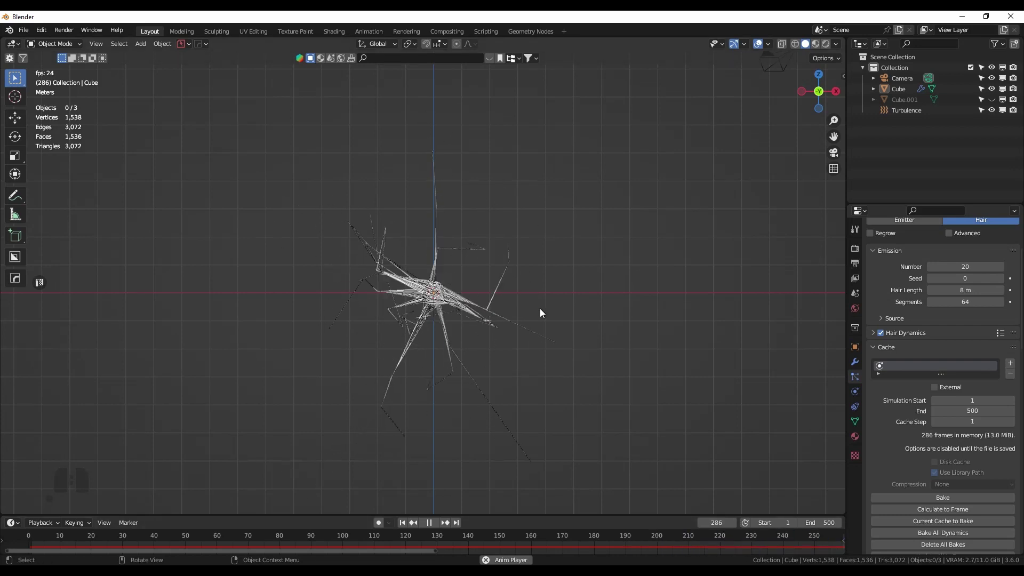
{"action": "key", "text": "space"}
Step: Render frame 317, hide the result and switch the viewport to rendered shading
{"action": "key", "text": "F12"}
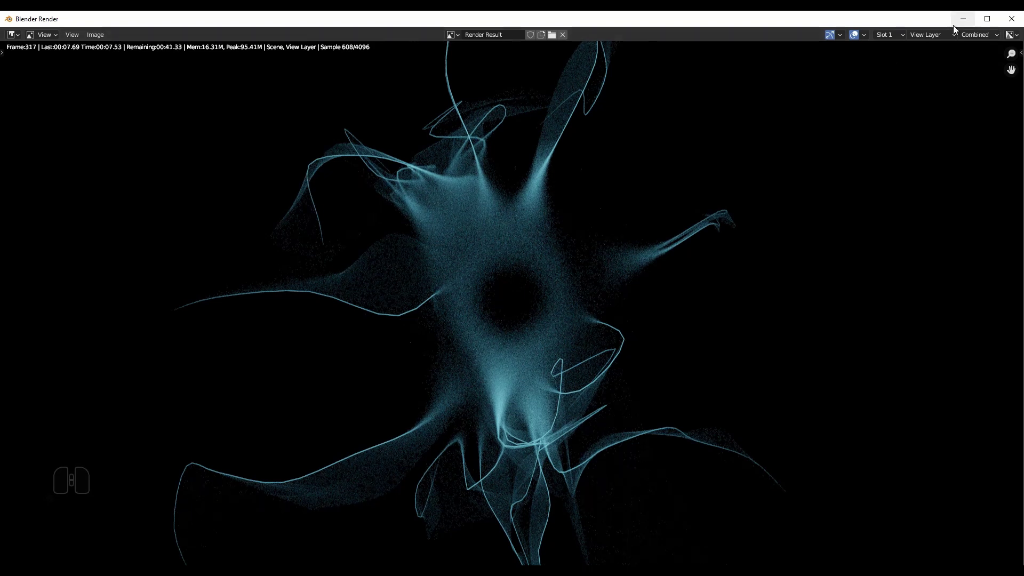
{"action": "left_click", "coordinate": [956, 28]}
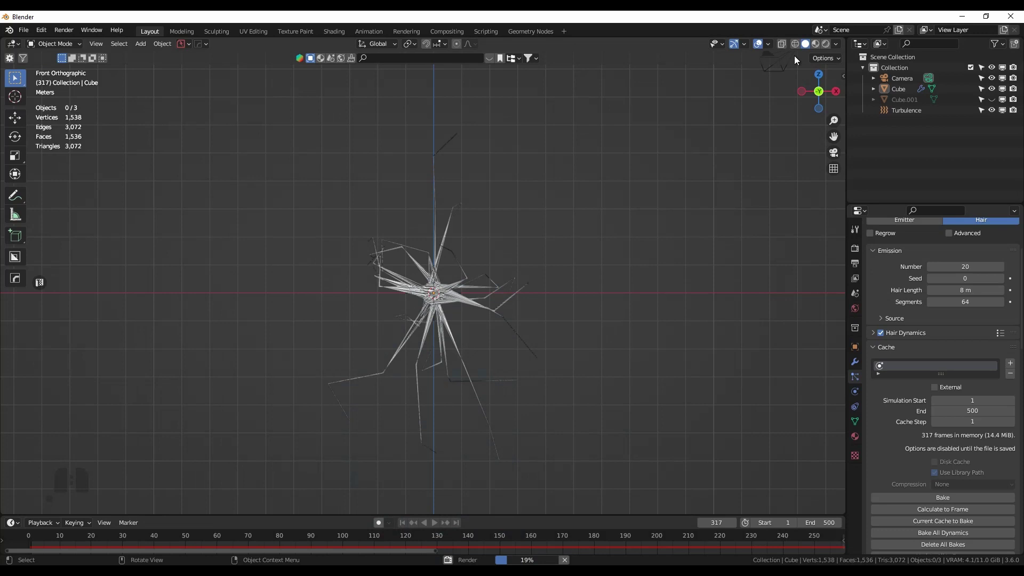
{"action": "left_click", "coordinate": [831, 44]}
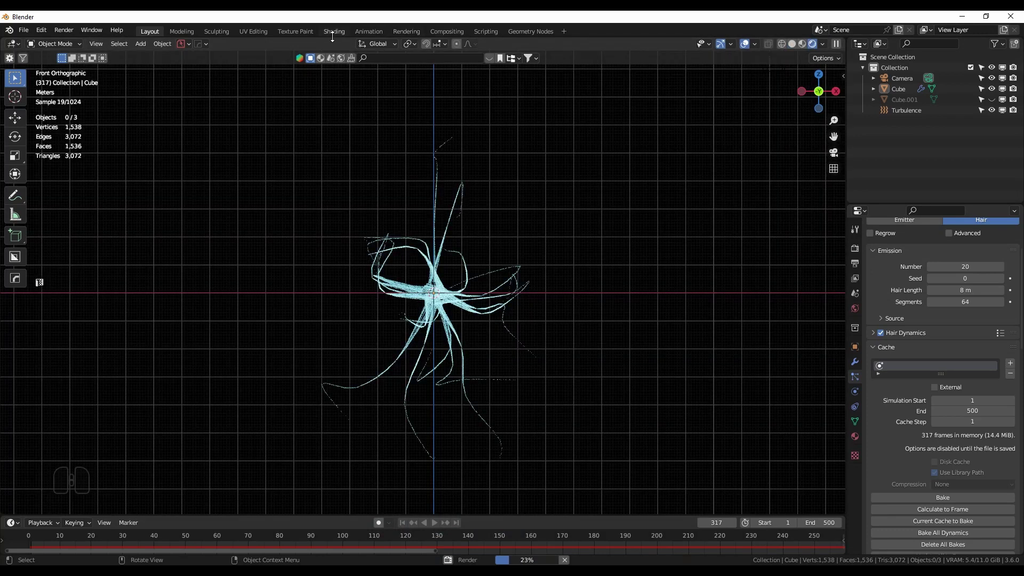
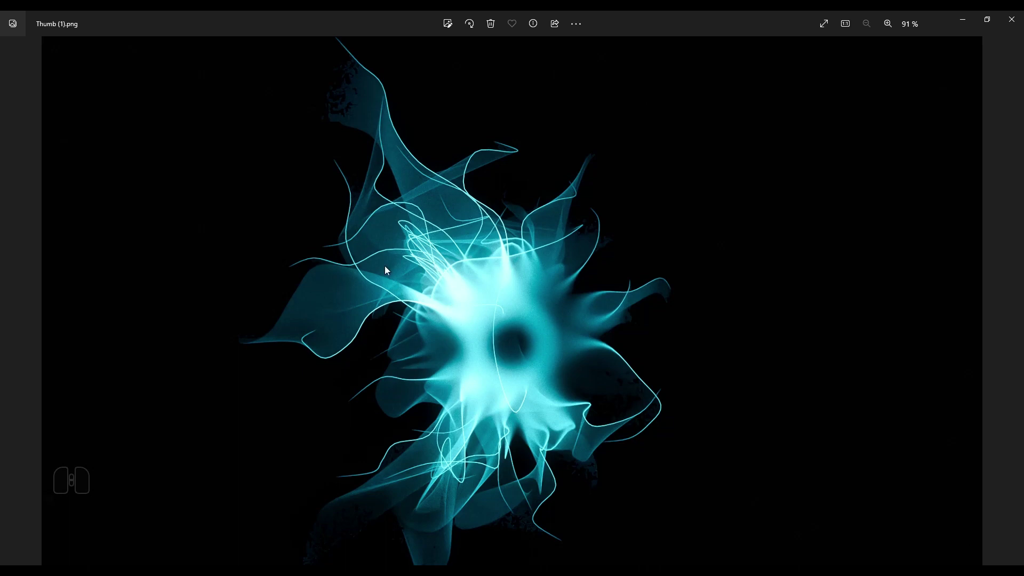
Step: Restore the Blender Render window and zoom into the frame 317 result
{"action": "left_click", "coordinate": [966, 22]}
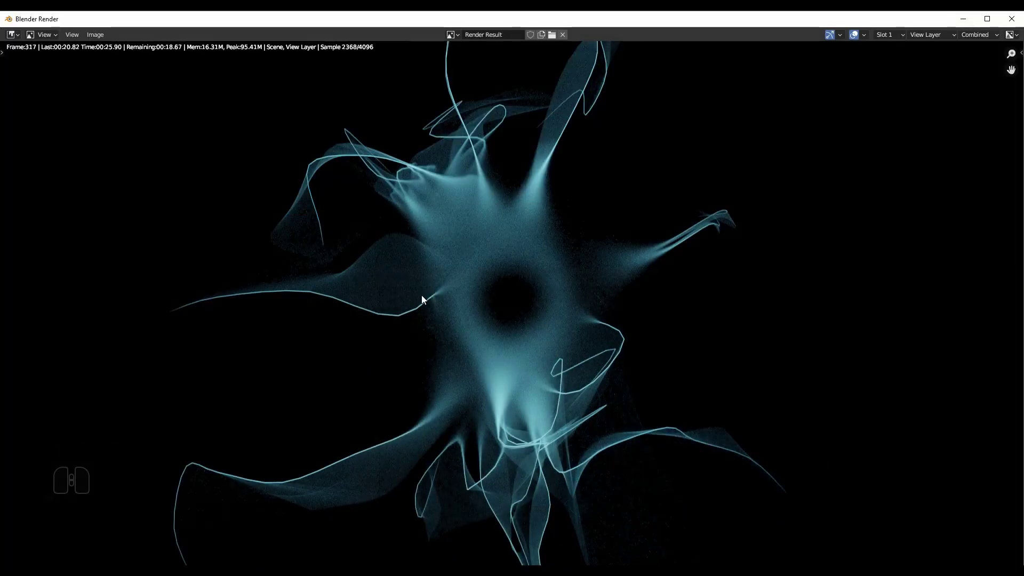
{"action": "left_click", "coordinate": [450, 256]}
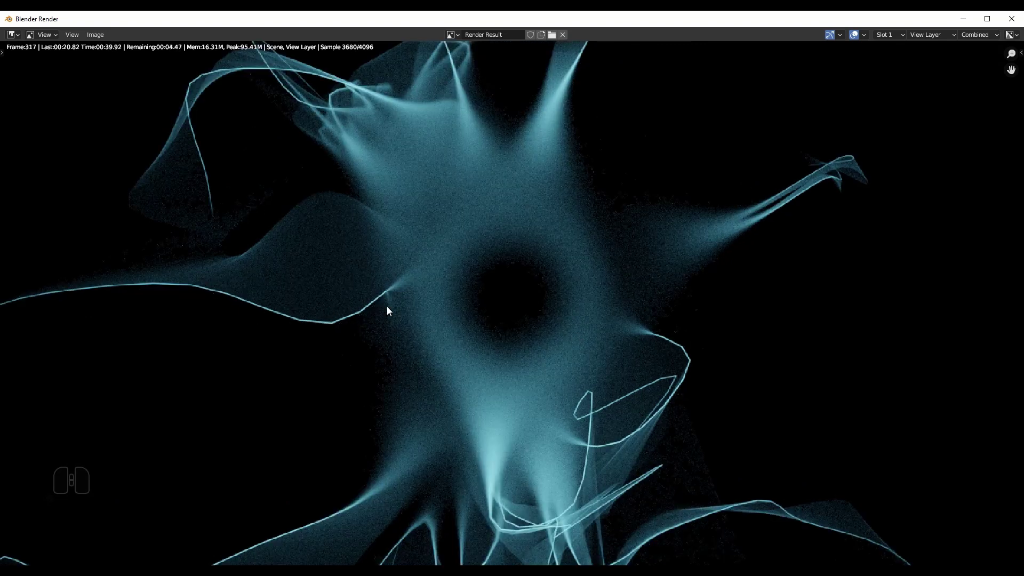
Step: Reset the render view to fit the cyan tendrils
{"action": "middle_click", "coordinate": [310, 308]}
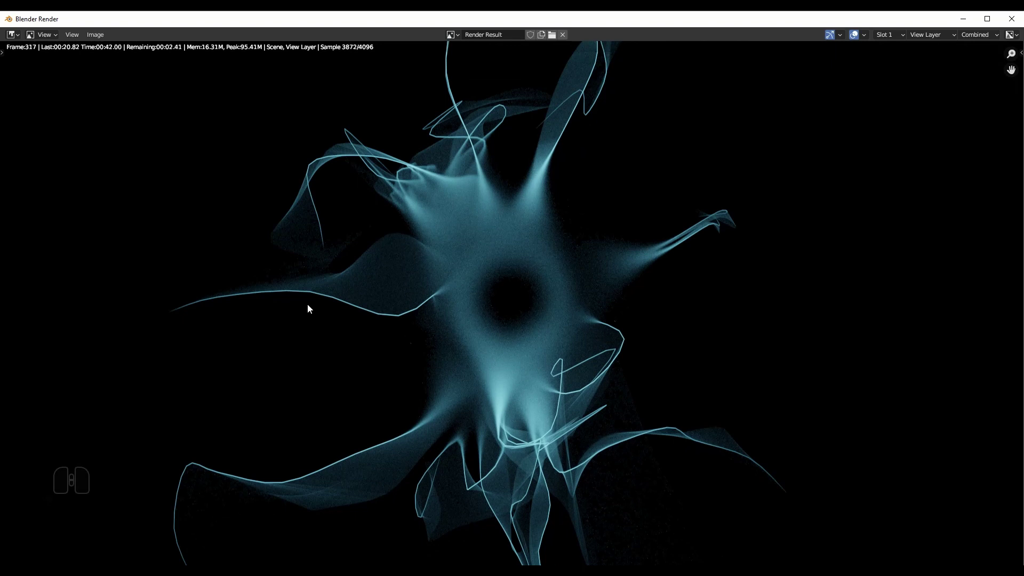
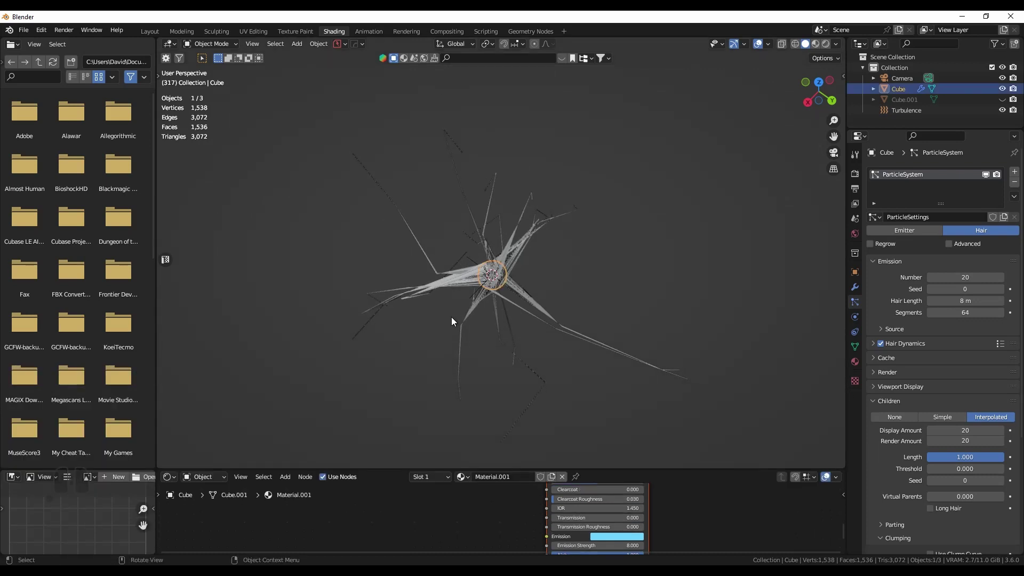
Step: Add a UV sphere to the scene and scale it up
{"action": "left_click", "coordinate": [910, 118]}
{"action": "key", "text": "x"}
{"action": "left_click", "coordinate": [554, 309]}
{"action": "key", "text": "shift+a"}
{"action": "left_click", "coordinate": [596, 294]}
{"action": "left_click_drag", "start_coordinate": [555, 287], "coordinate": [551, 254]}
Step: Apply a HardOps radial array of 3 segments and spread the spheres apart
{"action": "key", "text": "q"}
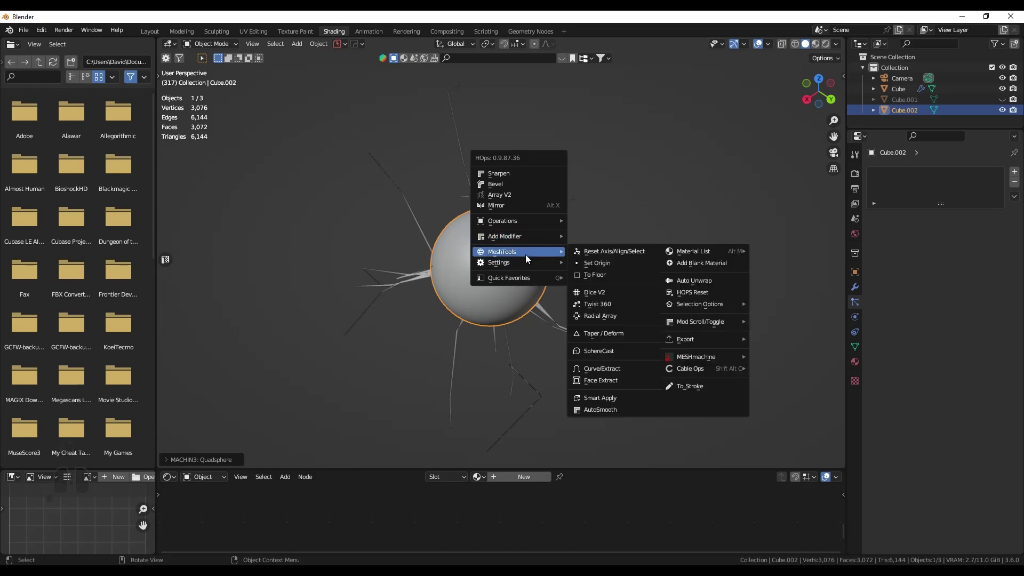
{"action": "left_click", "coordinate": [612, 317]}
{"action": "middle_click", "coordinate": [722, 327]}
{"action": "scroll", "scroll_direction": "down", "scroll_amount": 3}
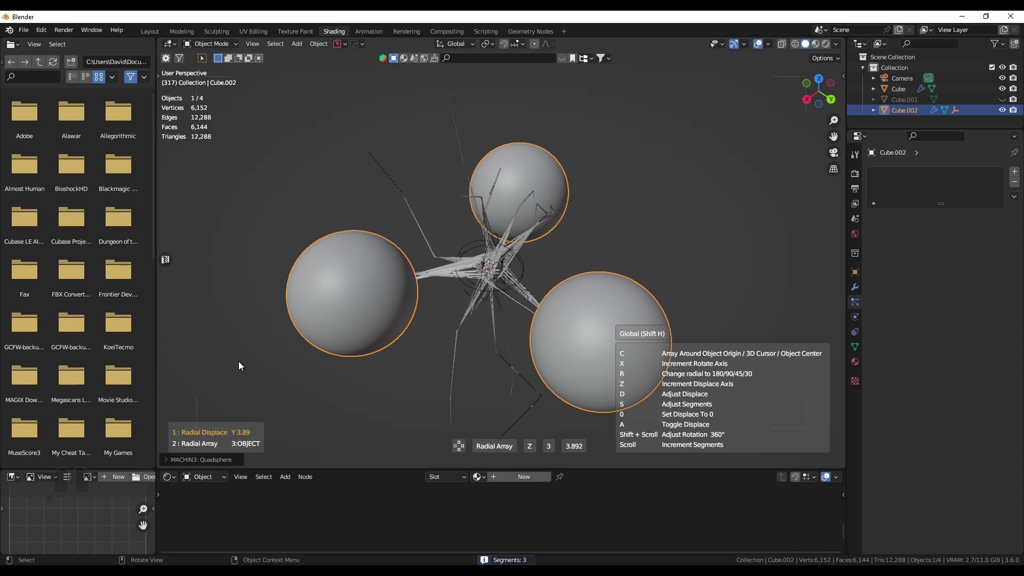
{"action": "left_click_drag", "start_coordinate": [240, 367], "coordinate": [241, 368]}
{"action": "left_click_drag", "start_coordinate": [550, 295], "coordinate": [562, 253]}
Step: Move the three spheres up along Z above the hair tendrils
{"action": "key", "text": "g"}
{"action": "key", "text": "z"}
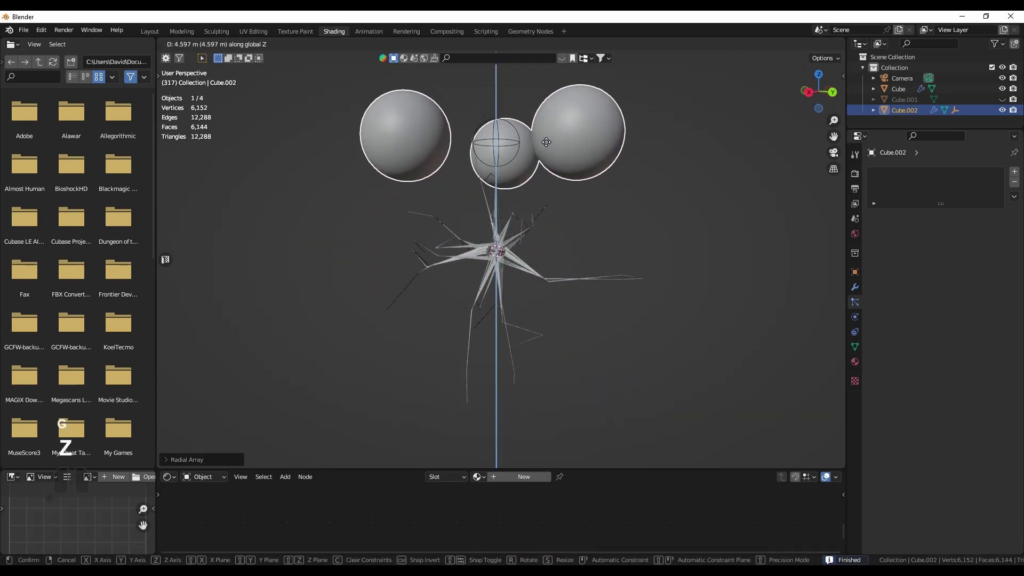
{"action": "left_click_drag", "start_coordinate": [549, 145], "coordinate": [556, 155]}
{"action": "middle_click", "coordinate": [562, 176]}
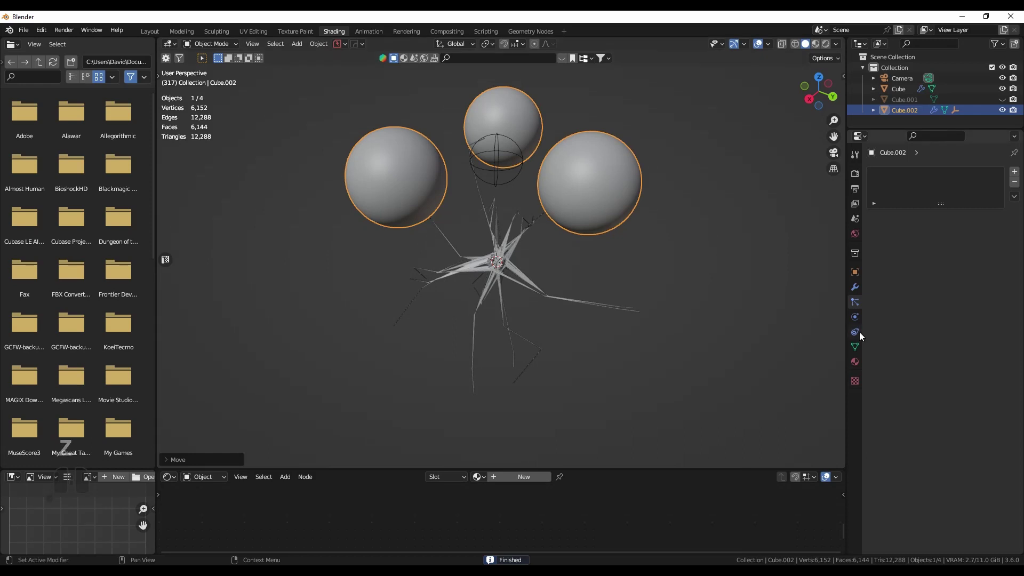
Step: Add a Force field of type Force to the spheres with strength -500
{"action": "left_click", "coordinate": [856, 314]}
{"action": "left_click", "coordinate": [916, 173]}
{"action": "left_click", "coordinate": [972, 244]}
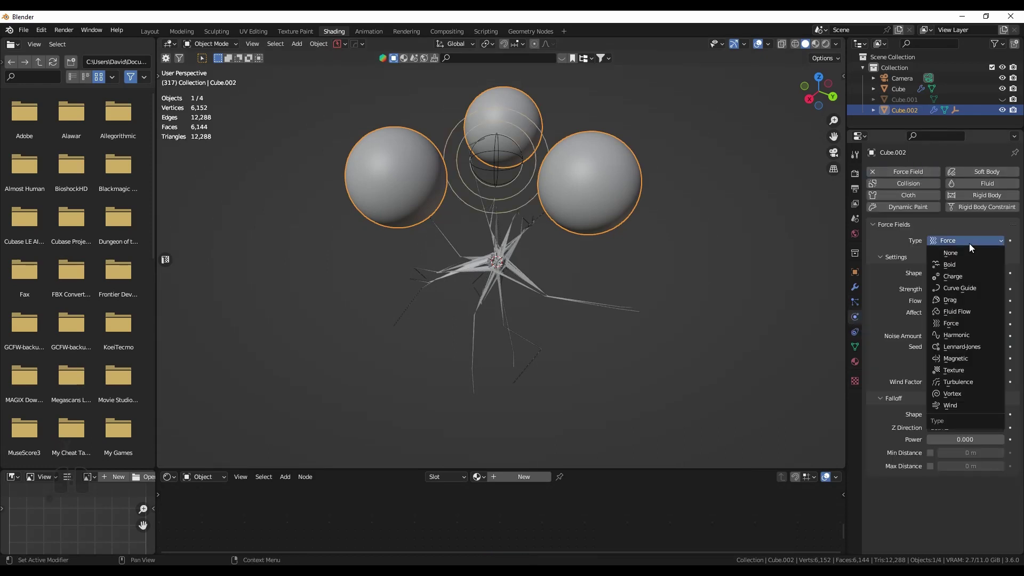
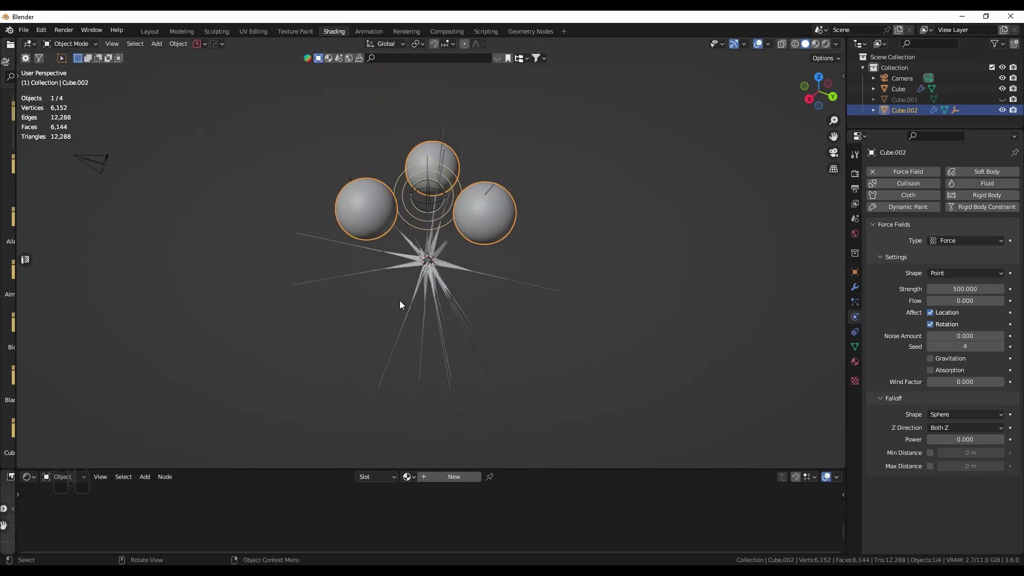
{"action": "left_click_drag", "start_coordinate": [431, 315], "coordinate": [431, 300]}
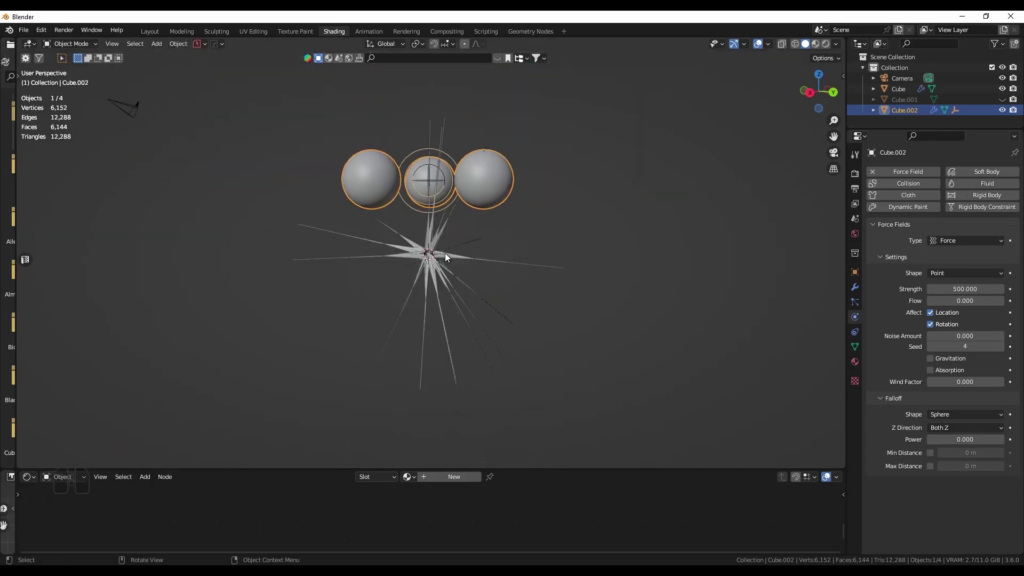
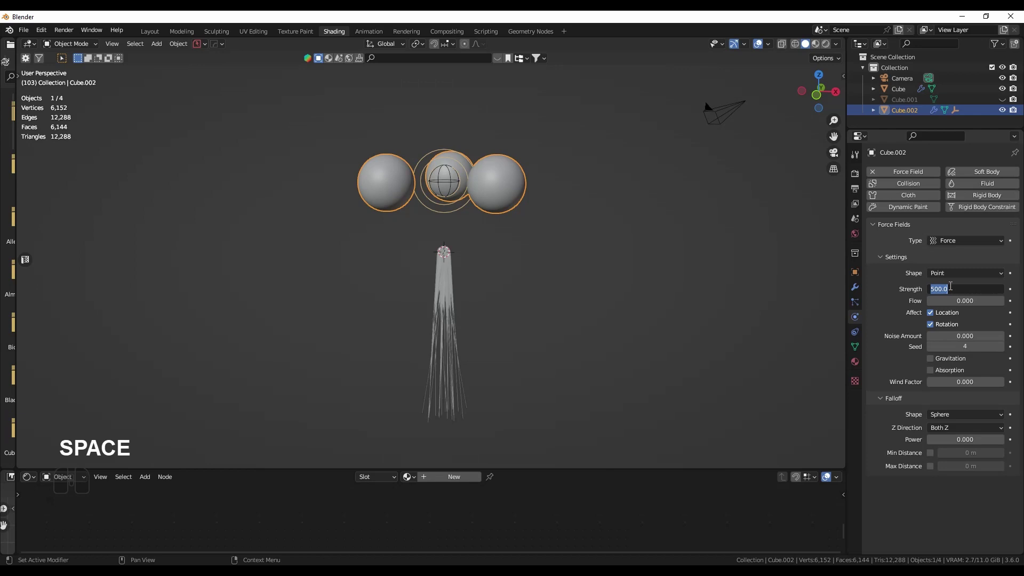
{"action": "key", "text": "KP_Subtract"}
{"action": "key", "text": "KP_5"}
{"action": "key", "text": "KP_0"}
{"action": "key", "text": "KP_0"}
{"action": "key", "text": "Return"}
{"action": "key", "text": "shift+Left"}
Step: Replay the simulation and orbit to watch the hair stretch up toward the spheres
{"action": "key", "text": "space"}
{"action": "left_click_drag", "start_coordinate": [580, 250], "coordinate": [609, 241]}
{"action": "left_click_drag", "start_coordinate": [575, 237], "coordinate": [558, 265]}
{"action": "left_click", "coordinate": [620, 187]}
{"action": "middle_click", "coordinate": [612, 204]}
{"action": "key", "text": "space"}
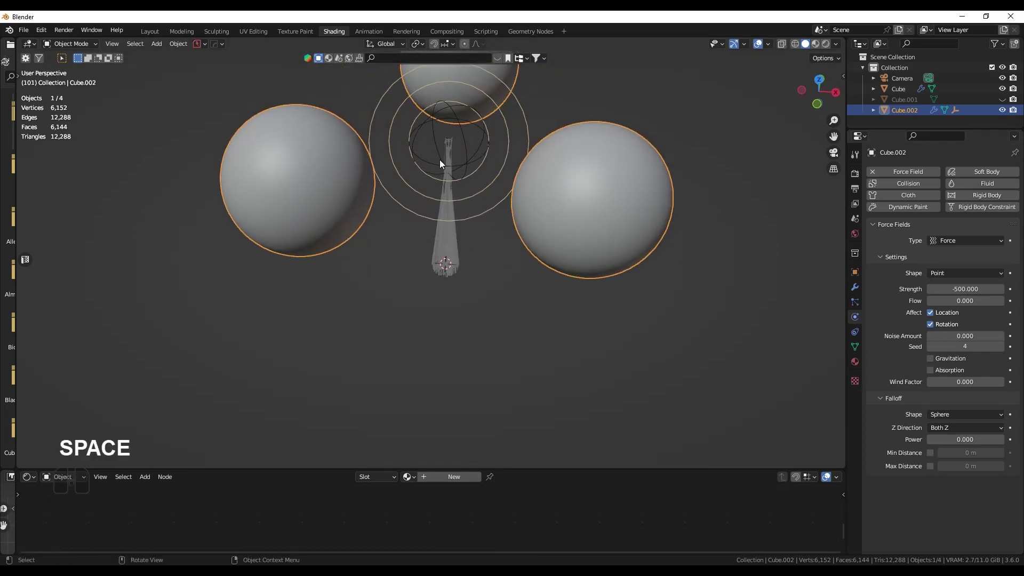
{"action": "left_click_drag", "start_coordinate": [427, 166], "coordinate": [486, 191]}
{"action": "left_click_drag", "start_coordinate": [457, 240], "coordinate": [408, 166]}
{"action": "left_click_drag", "start_coordinate": [353, 170], "coordinate": [335, 220]}
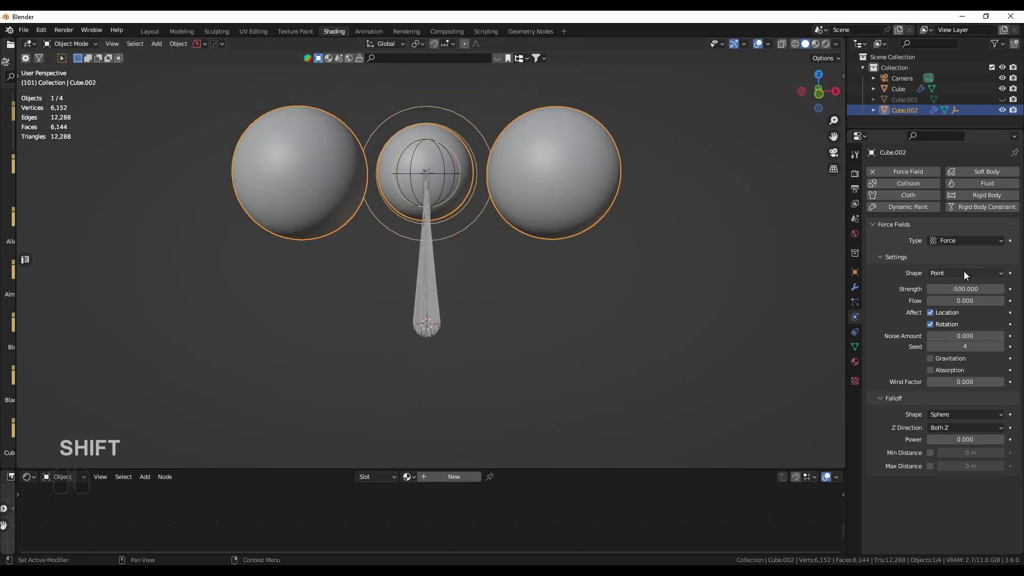
Step: Set the force field Shape to Surface and replay the simulation from frame 1
{"action": "left_click", "coordinate": [967, 274]}
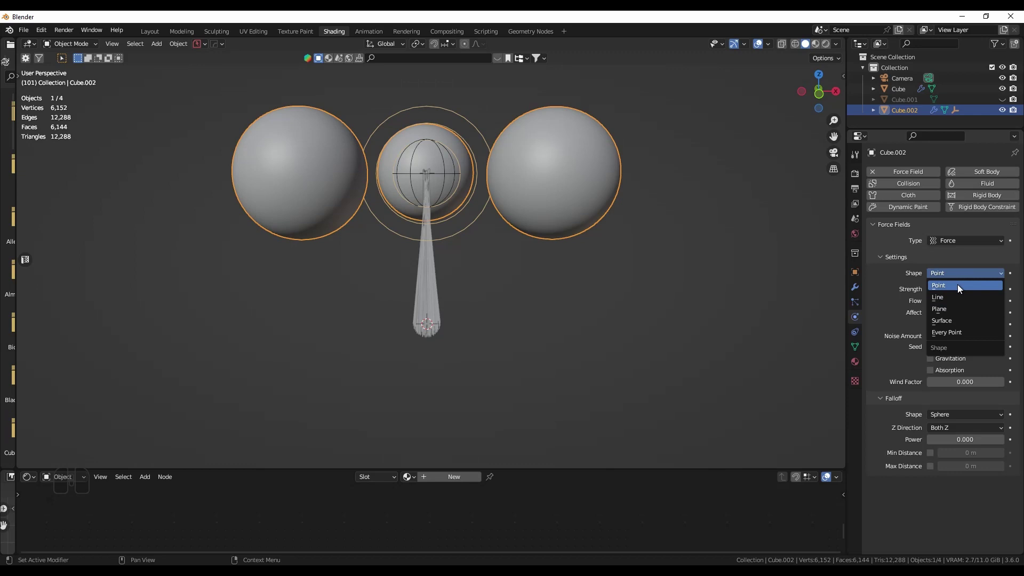
{"action": "left_click", "coordinate": [965, 329]}
{"action": "left_click_drag", "start_coordinate": [541, 277], "coordinate": [555, 271]}
{"action": "key", "text": "shift+Left"}
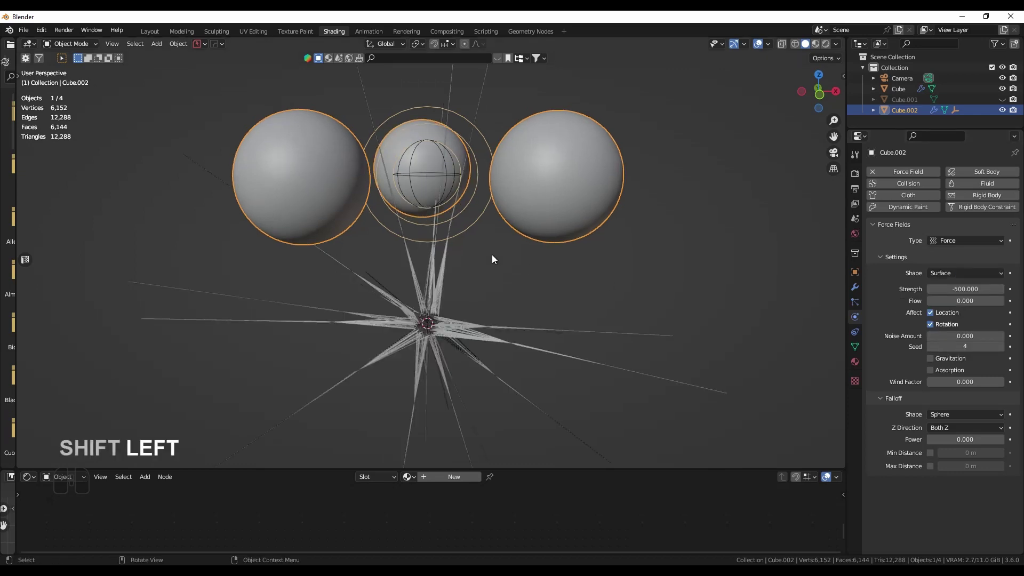
{"action": "key", "text": "space"}
{"action": "left_click_drag", "start_coordinate": [535, 282], "coordinate": [530, 223]}
Step: Stop playback on a good frame of the fanning tendrils and render it with F12
{"action": "middle_click", "coordinate": [532, 229]}
{"action": "middle_click", "coordinate": [535, 247]}
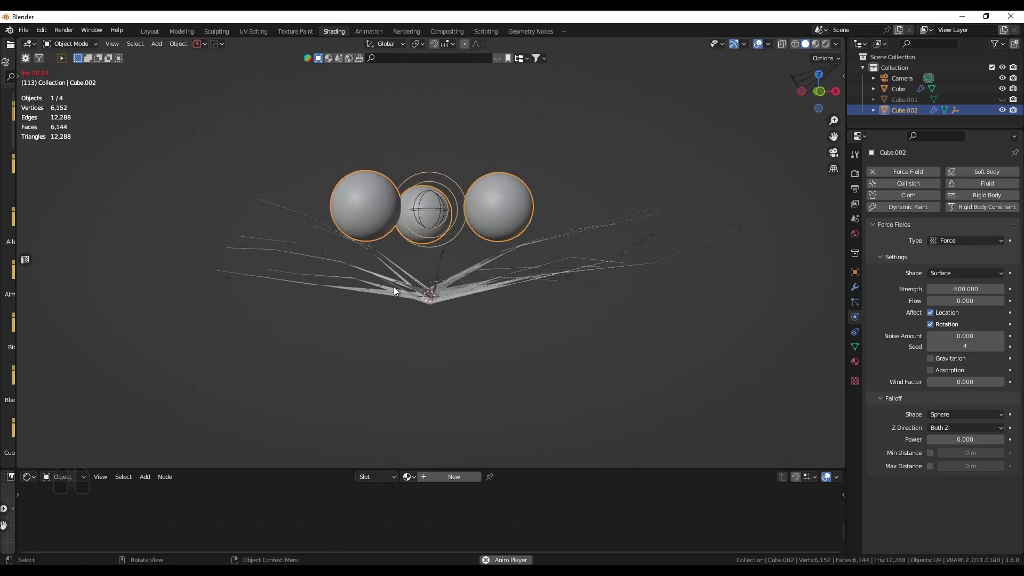
{"action": "left_click_drag", "start_coordinate": [556, 295], "coordinate": [555, 397]}
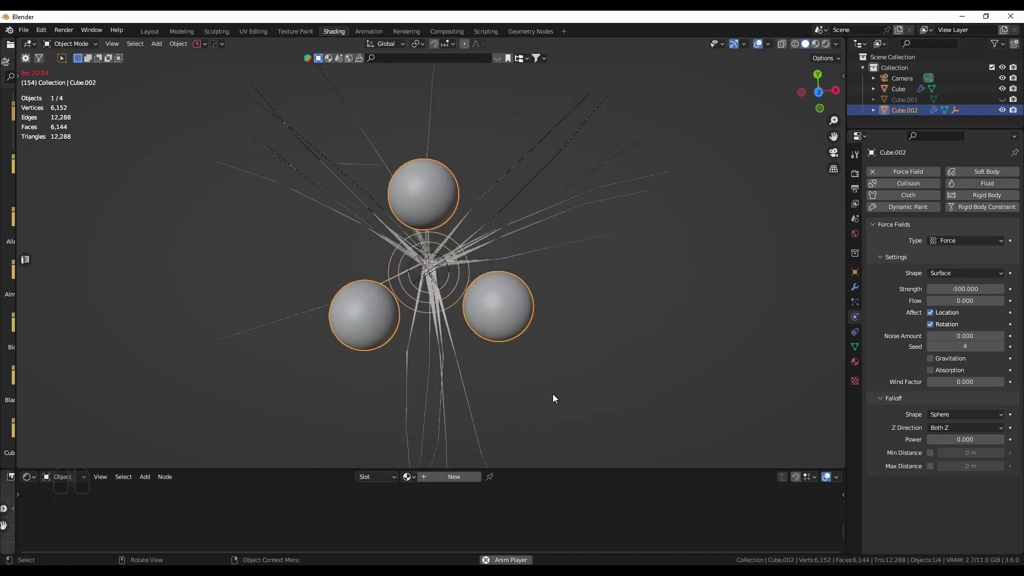
{"action": "key", "text": "space"}
{"action": "left_click_drag", "start_coordinate": [545, 387], "coordinate": [544, 348]}
{"action": "key", "text": "F12"}
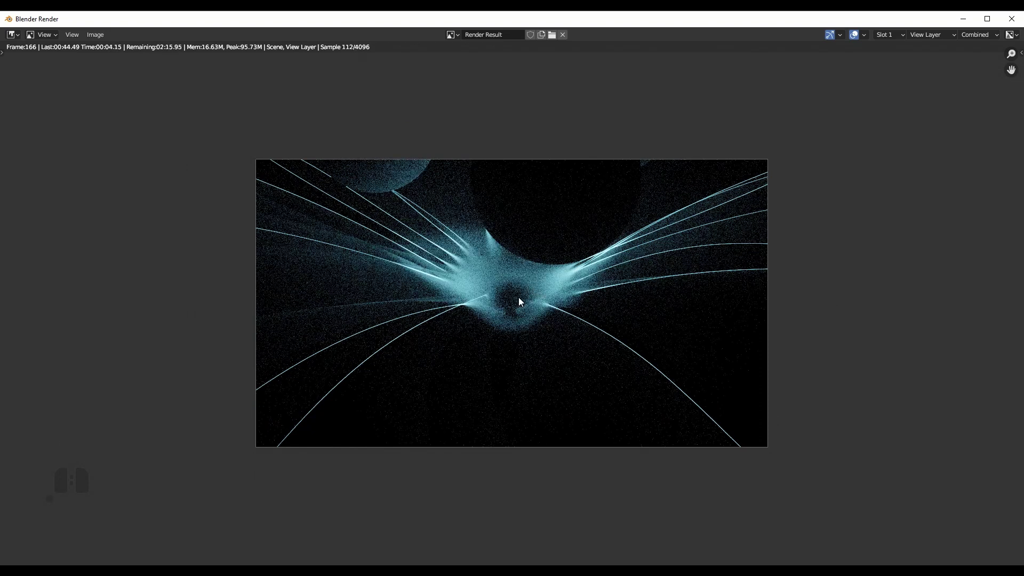
Step: Close the render, enter camera view, and move the camera up to frame the scene
{"action": "left_click", "coordinate": [523, 317]}
{"action": "left_click", "coordinate": [965, 19]}
{"action": "middle_click", "coordinate": [471, 278]}
{"action": "key", "text": "KP_0"}
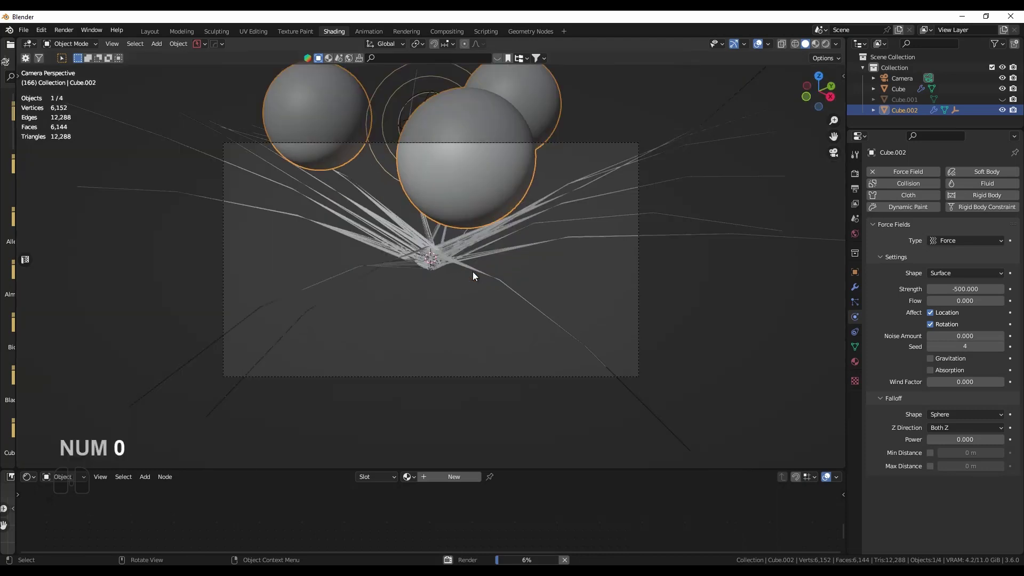
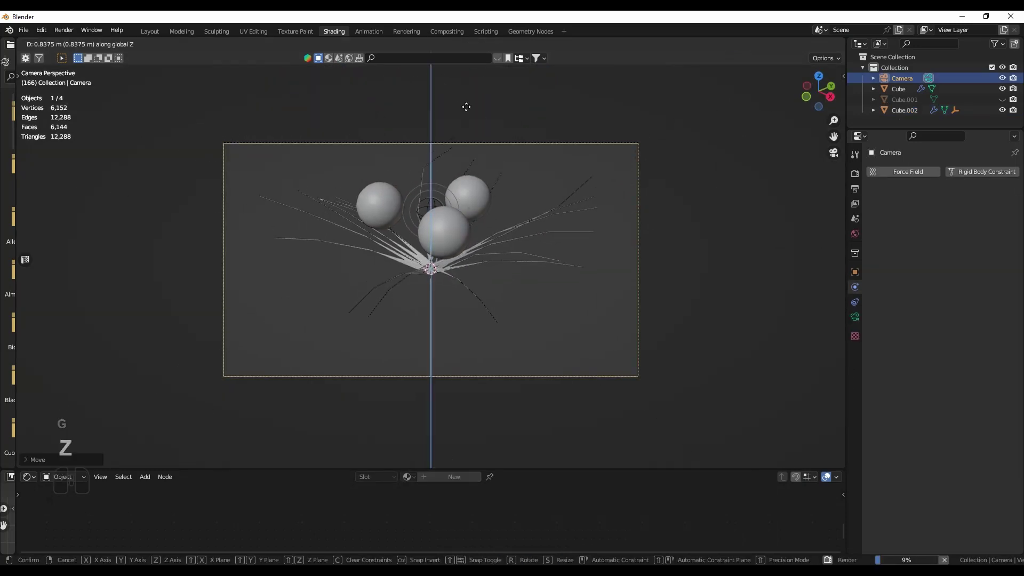
{"action": "left_click", "coordinate": [469, 84]}
{"action": "key", "text": "g"}
{"action": "left_click", "coordinate": [453, 253]}
Step: Rotate the three-sphere object about Z and replay the simulation from the start
{"action": "key", "text": "r"}
{"action": "key", "text": "z"}
{"action": "left_click", "coordinate": [560, 196]}
{"action": "key", "text": "shift+Left"}
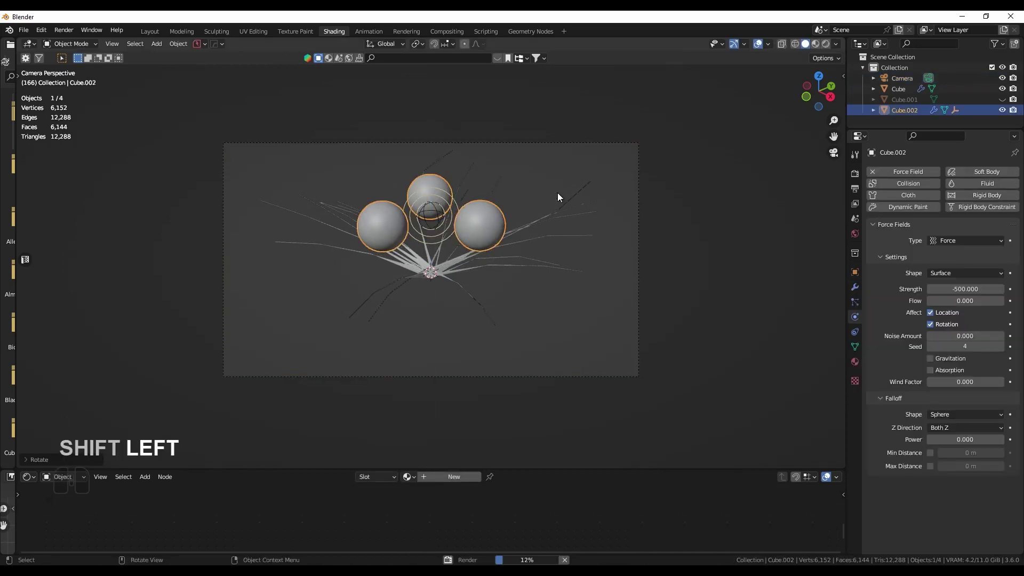
{"action": "double_click", "coordinate": [603, 381]}
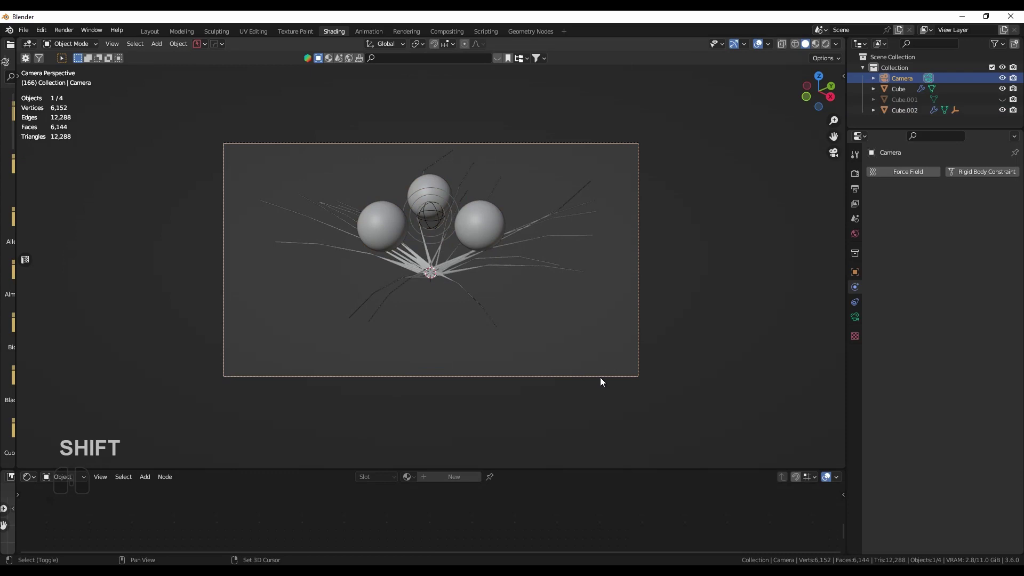
{"action": "key", "text": "shift+Left"}
{"action": "key", "text": "space"}
{"action": "left_click_drag", "start_coordinate": [535, 234], "coordinate": [531, 271]}
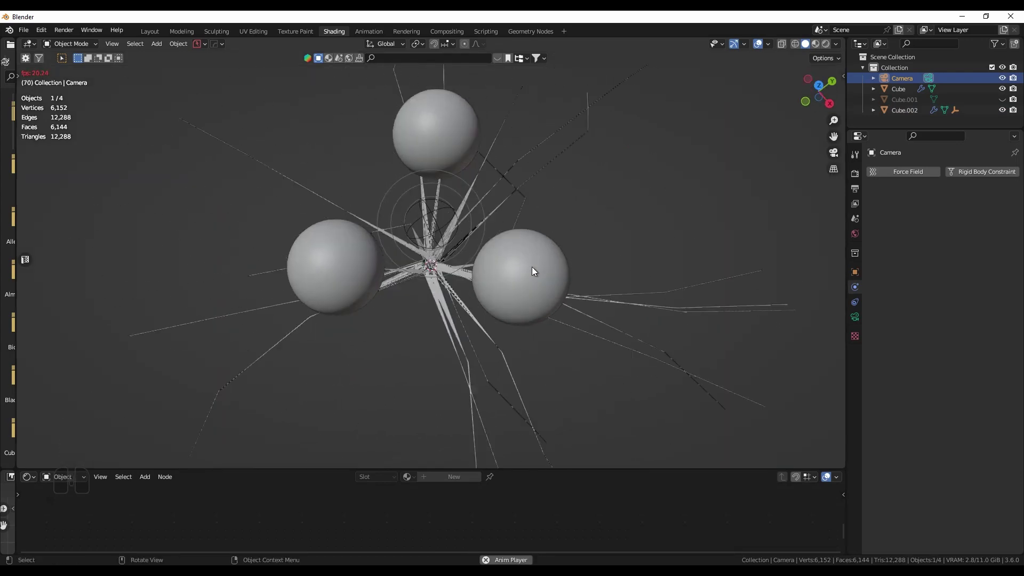
Step: Raise Cube.002's Radial Displace Strength to spread the spheres, replay, and render frame 118
{"action": "left_click_drag", "start_coordinate": [541, 243], "coordinate": [542, 204]}
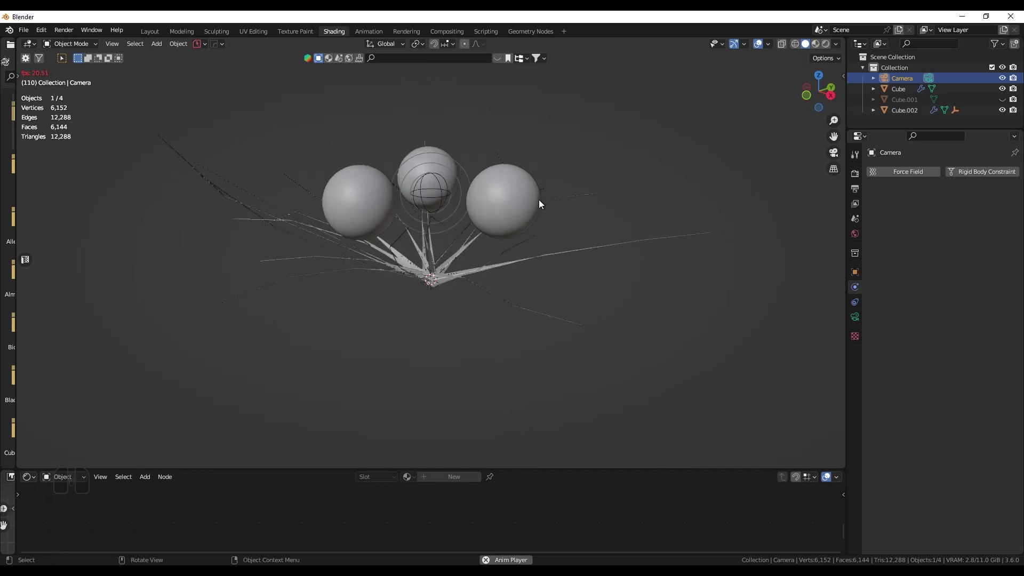
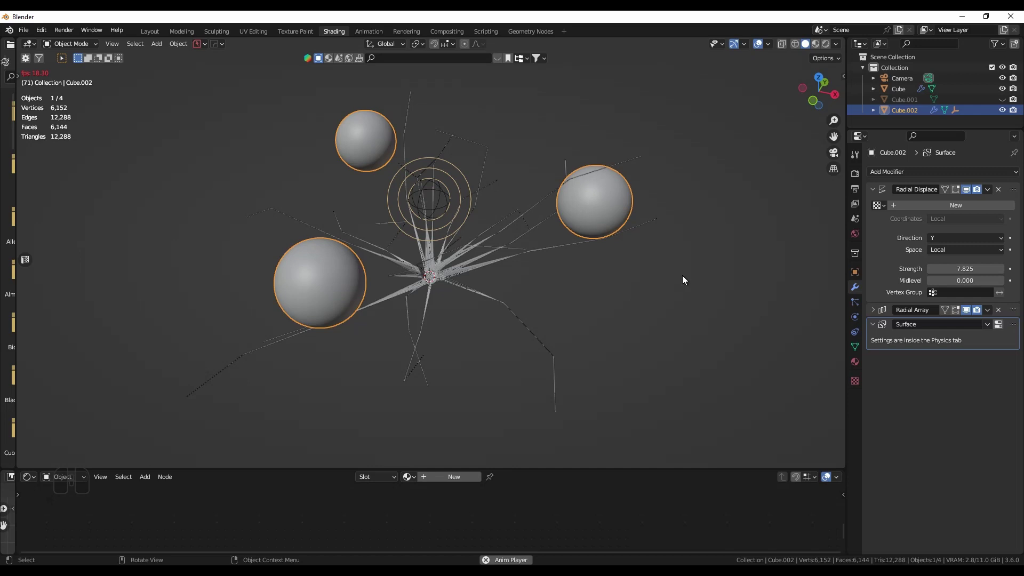
{"action": "left_click", "coordinate": [595, 211]}
{"action": "left_click", "coordinate": [862, 320]}
{"action": "key", "text": "space"}
{"action": "key", "text": "F12"}
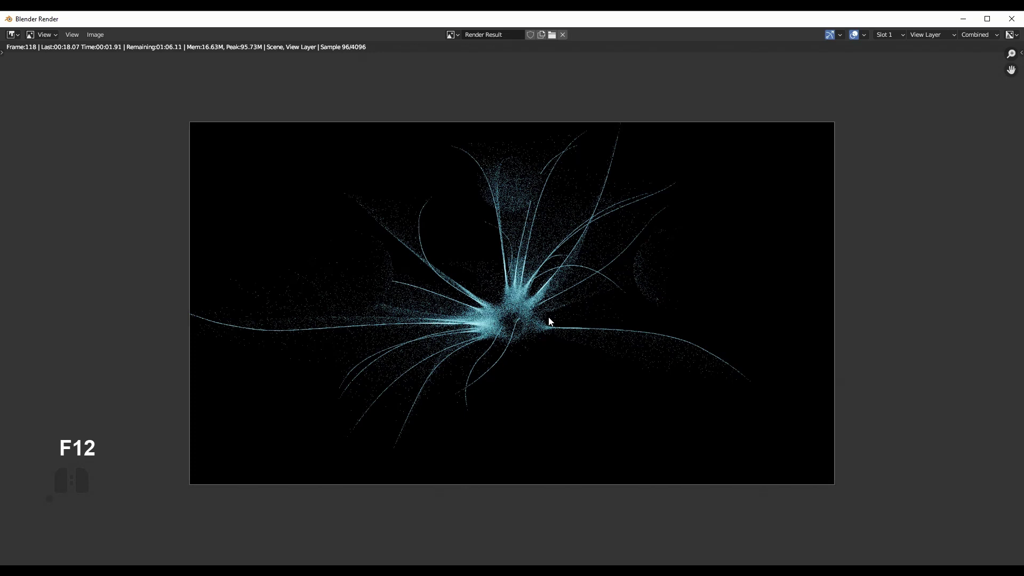
Step: Set the force field Flow to 10 and replay the simulation
{"action": "middle_click", "coordinate": [504, 320]}
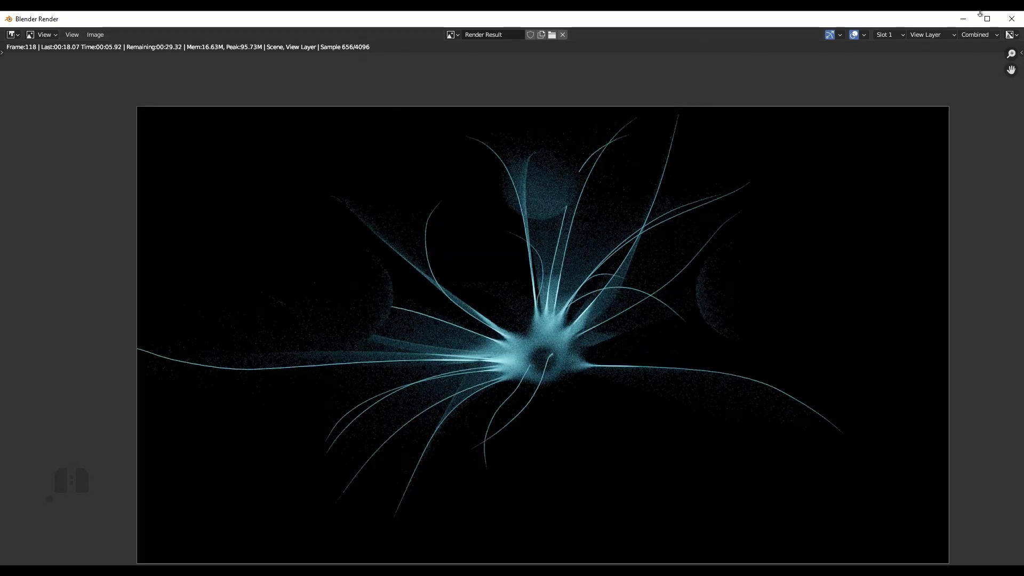
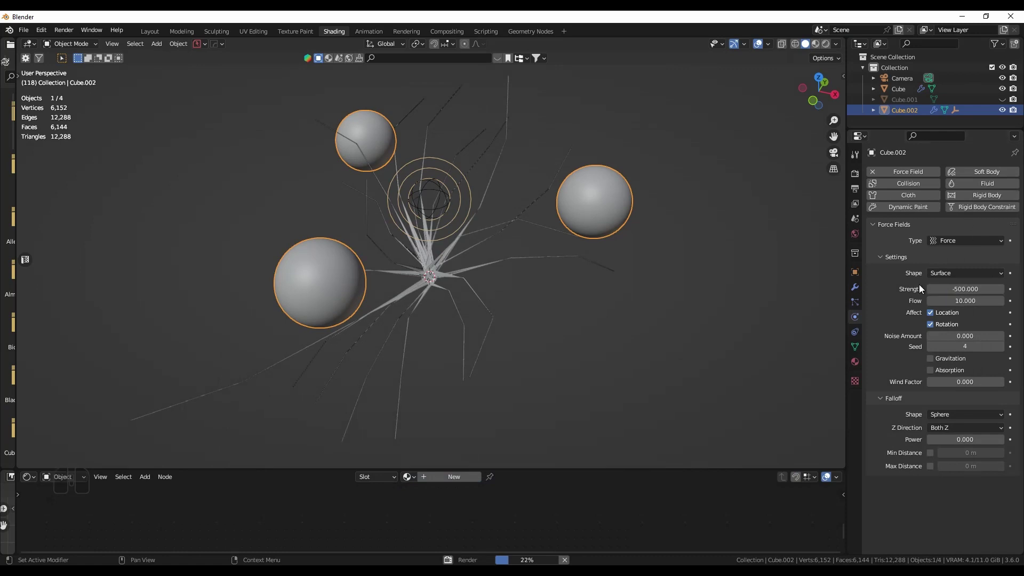
{"action": "left_click_drag", "start_coordinate": [343, 321], "coordinate": [347, 321]}
{"action": "key", "text": "shift+Left"}
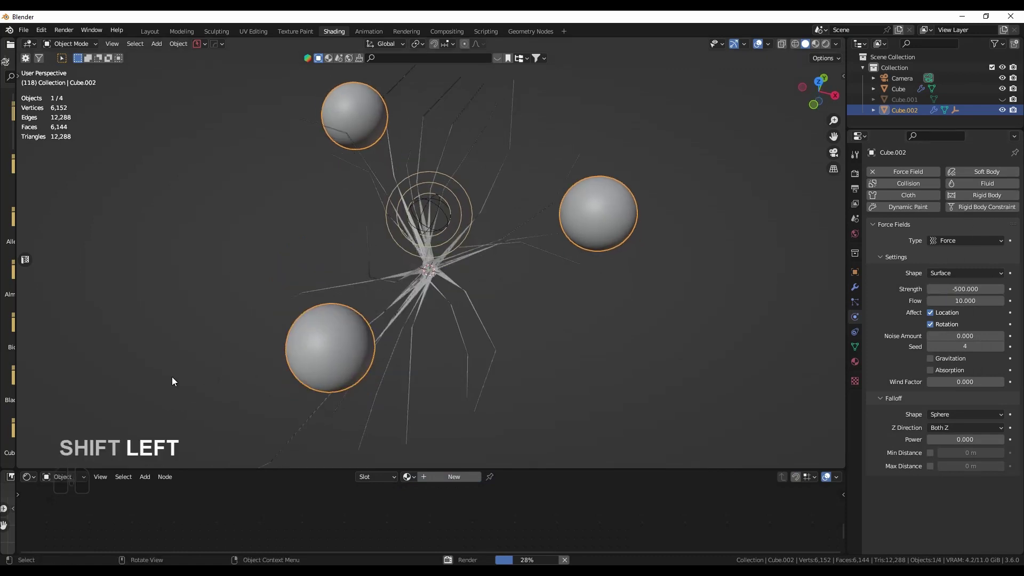
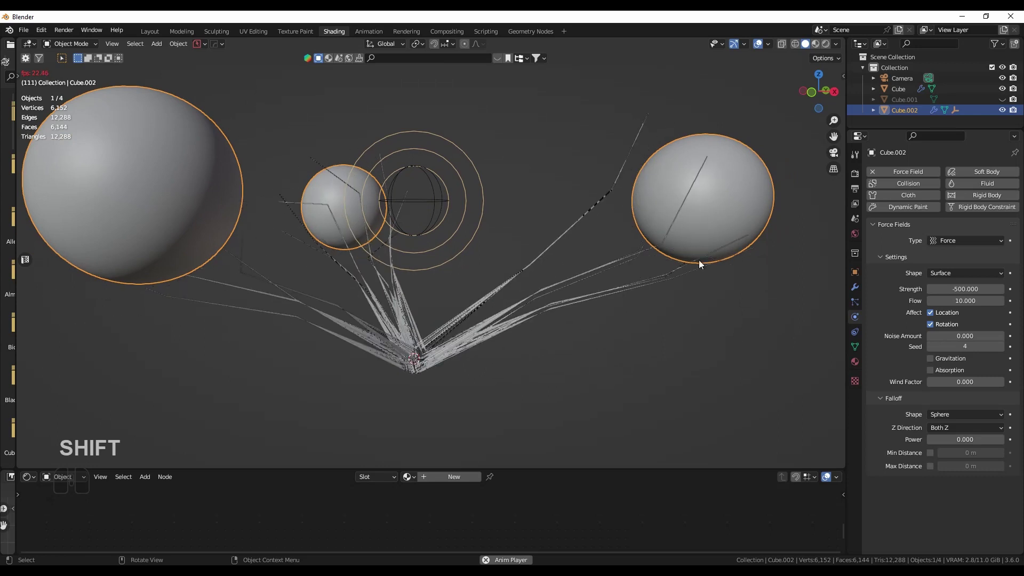
{"action": "left_click_drag", "start_coordinate": [361, 262], "coordinate": [507, 287]}
Step: Stop playback facing the spheres at frame 252 and render it
{"action": "middle_click", "coordinate": [485, 335]}
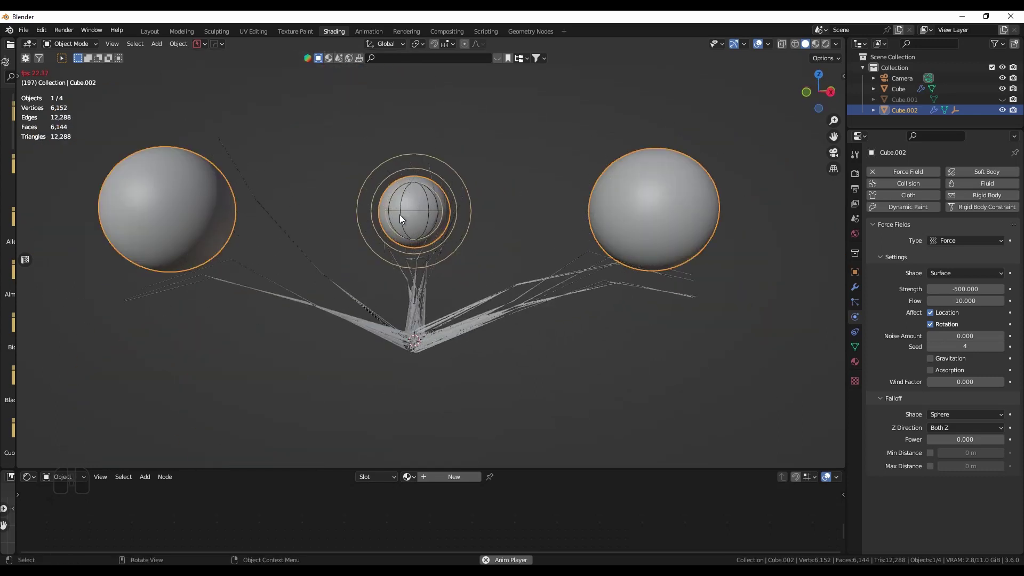
{"action": "left_click_drag", "start_coordinate": [628, 275], "coordinate": [623, 283]}
{"action": "key", "text": "space"}
{"action": "key", "text": "F12"}
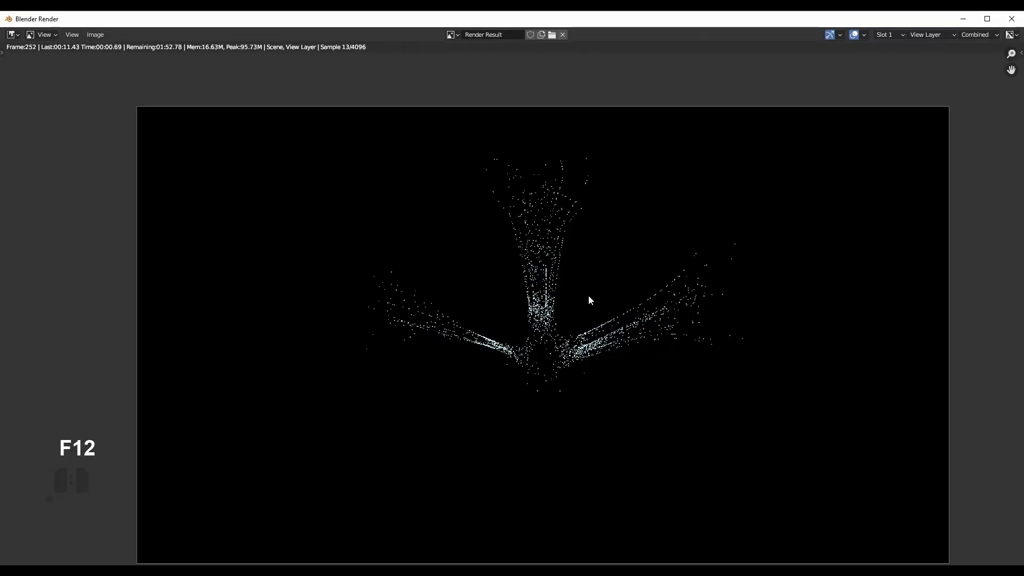
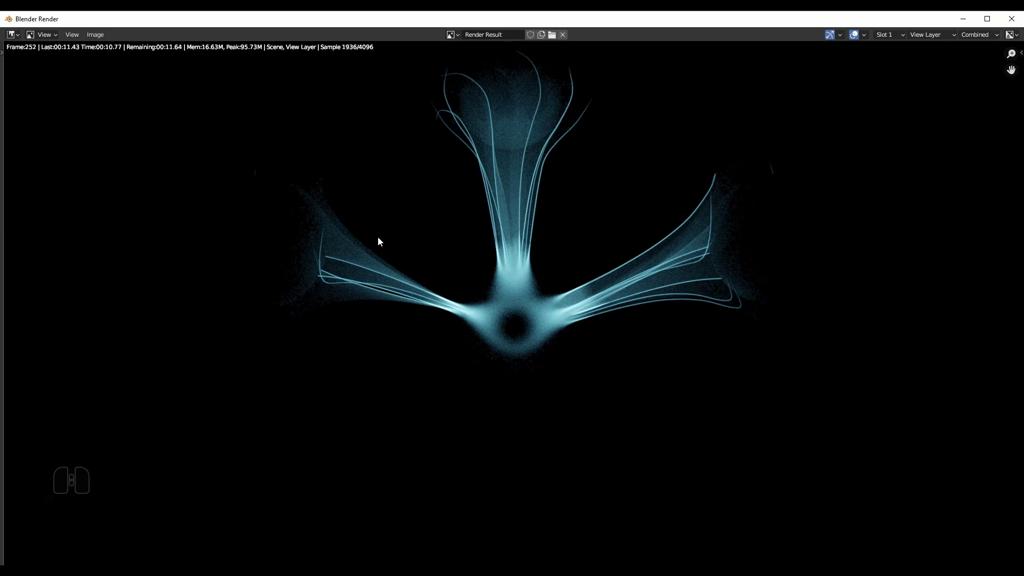
Step: Zoom and pan the Render Result to inspect the finished frame 252 render
{"action": "scroll", "scroll_direction": "up", "scroll_amount": 3}
{"action": "scroll", "scroll_direction": "down", "scroll_amount": 3}
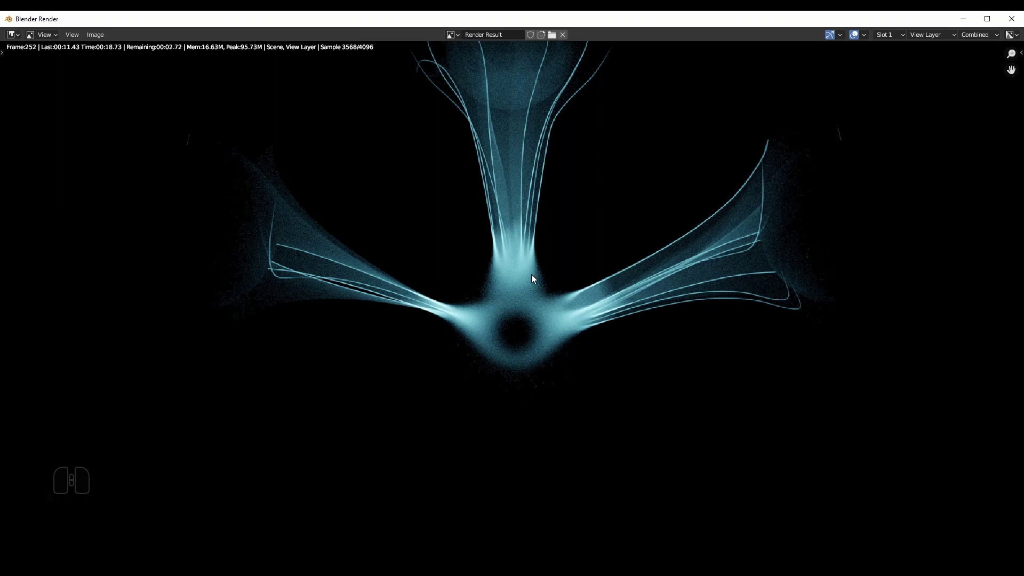
{"action": "left_click_drag", "start_coordinate": [529, 326], "coordinate": [522, 361]}
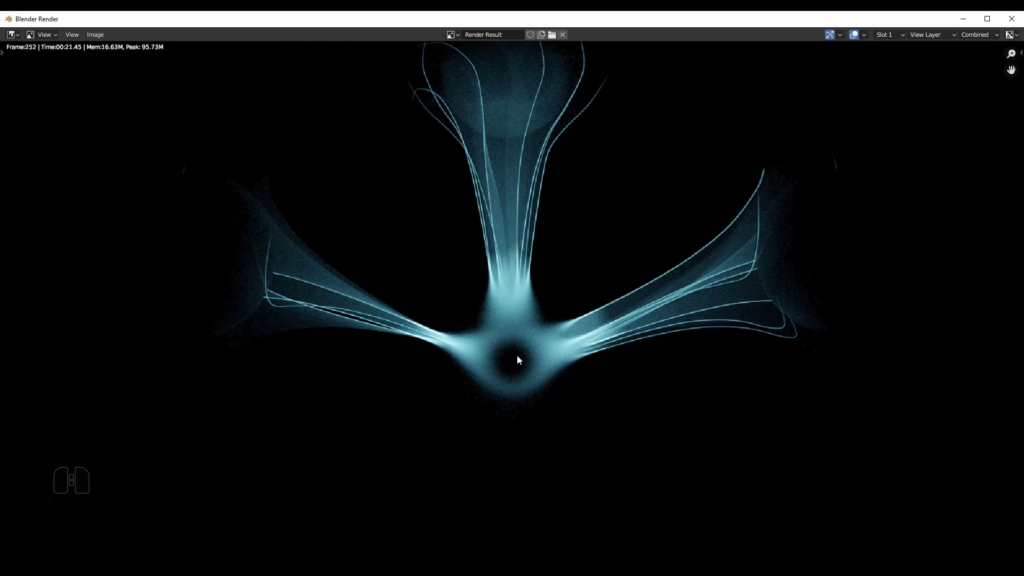
{"action": "middle_click", "coordinate": [493, 377]}
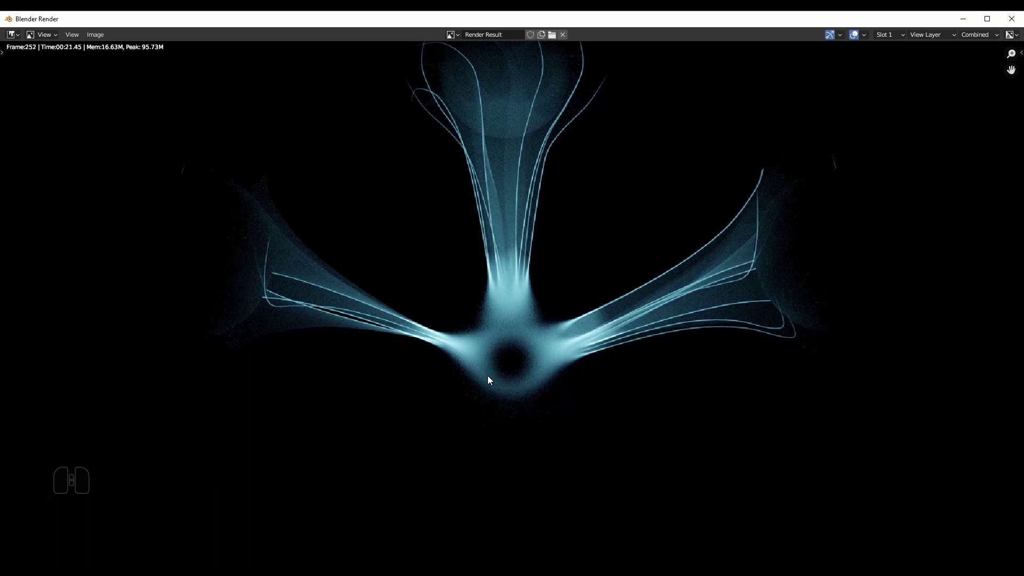